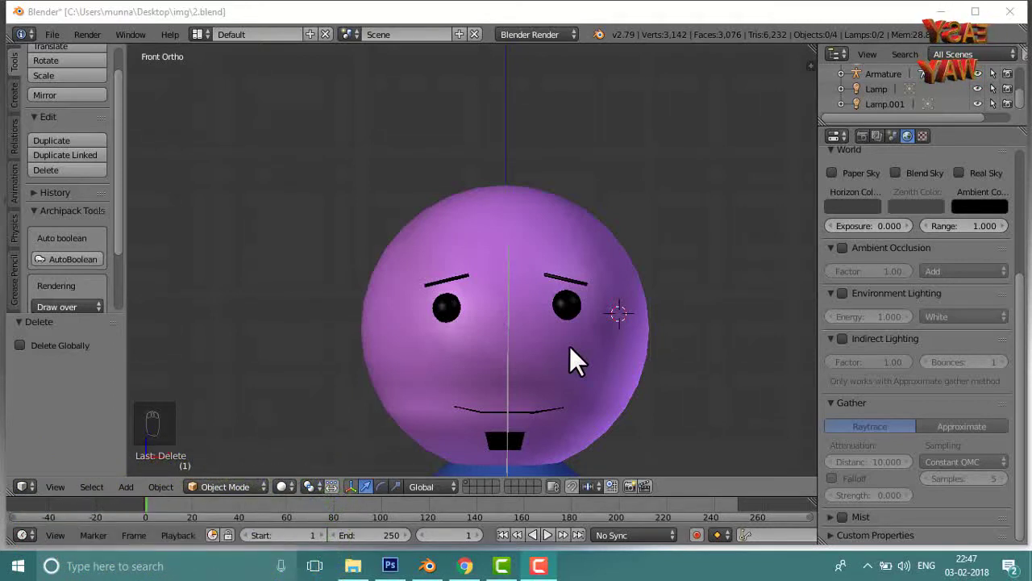
# Frame the whole character and snap the 3D cursor back to the world centre with Shift+S.
pyautogui.moveTo(567, 349); pyautogui.dragTo(567, 349)
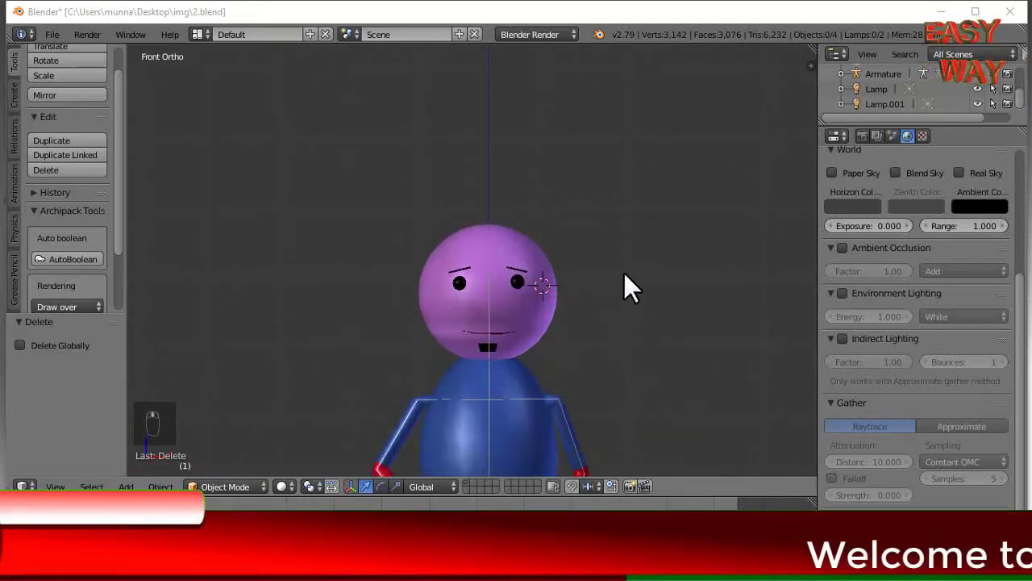
pyautogui.moveTo(634, 286); pyautogui.dragTo(632, 286)
pyautogui.rightClick(632, 286)
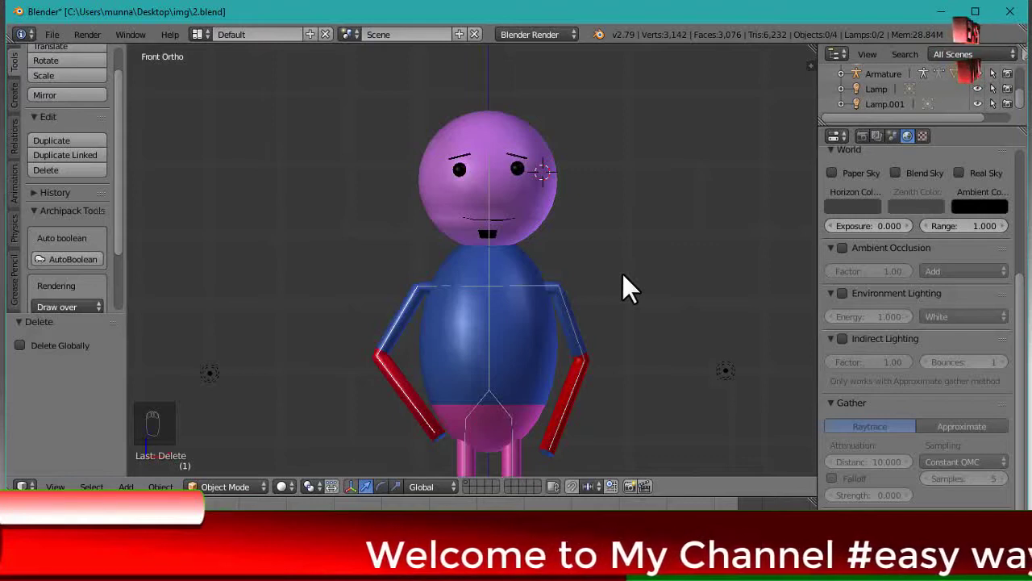
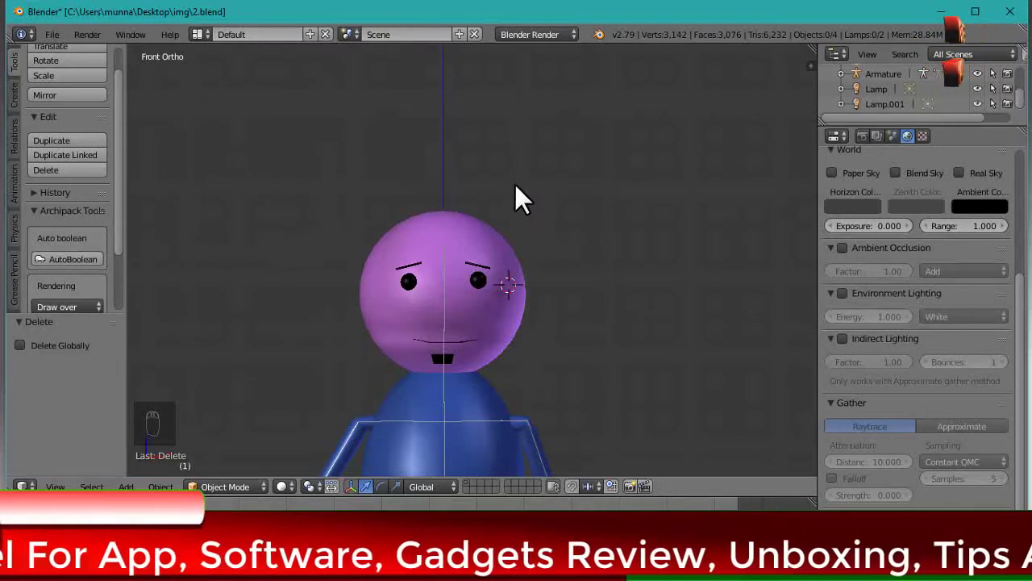
pyautogui.press('shift+s')
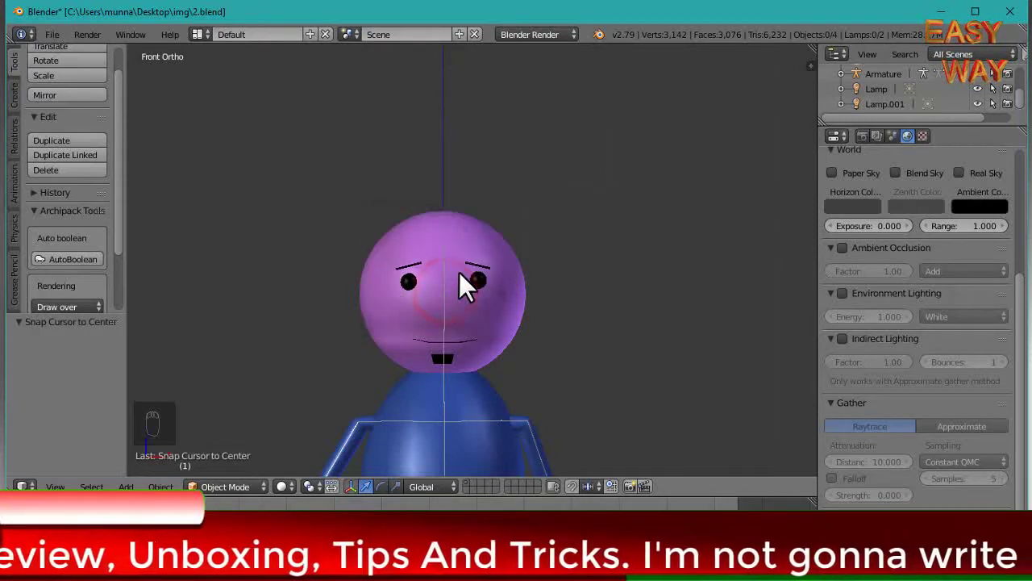
# Add a circle mesh and raise it along Z up to the character's neck.
pyautogui.press('shift+a')
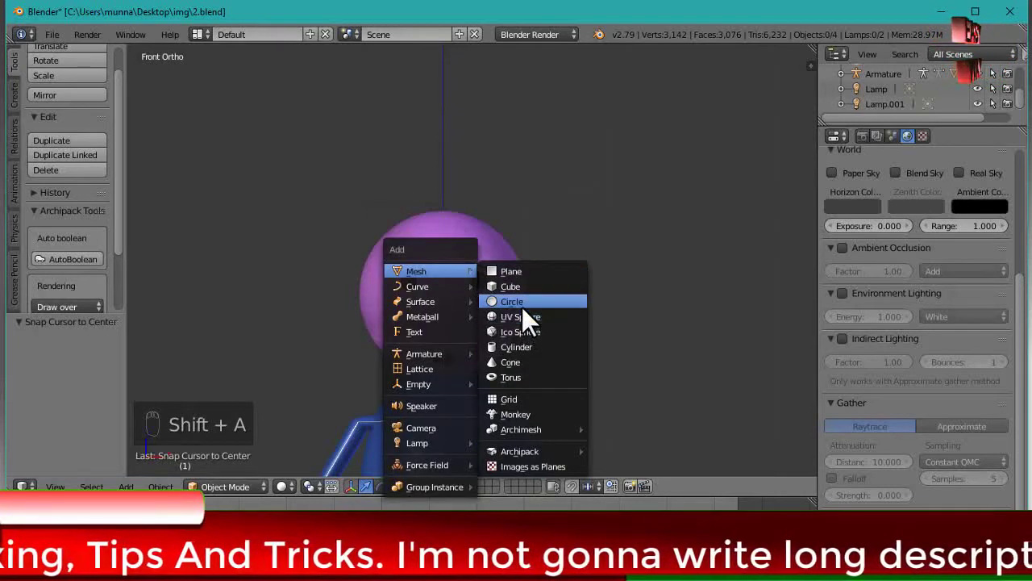
pyautogui.moveTo(530, 313); pyautogui.dragTo(536, 253)
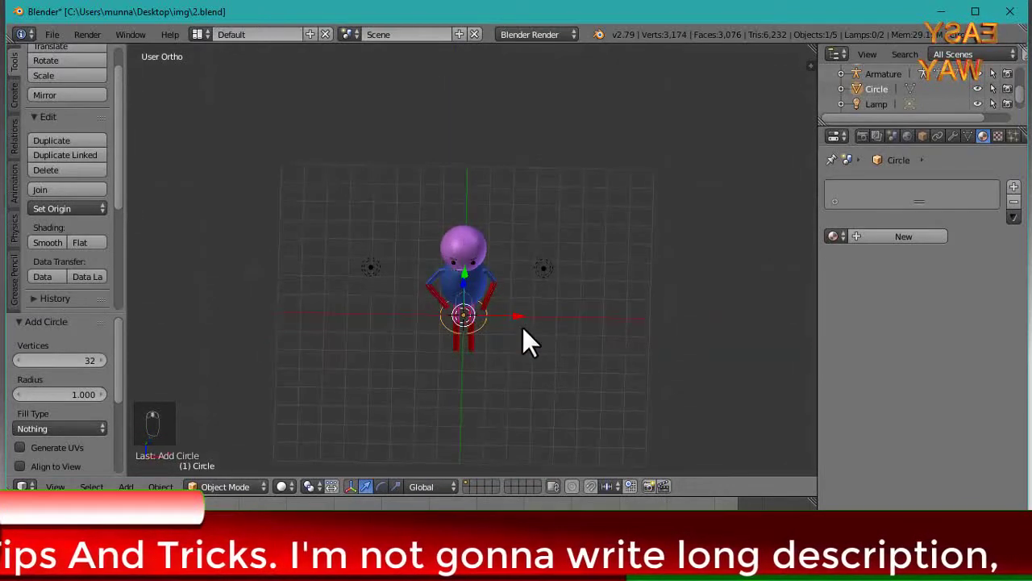
pyautogui.moveTo(508, 340); pyautogui.dragTo(504, 407)
pyautogui.press('KP_1')
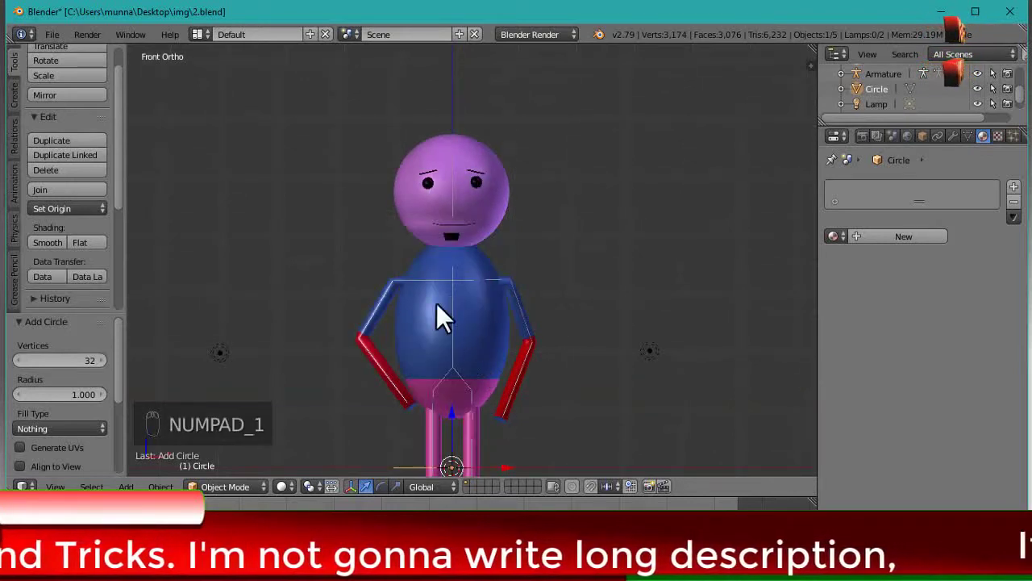
pyautogui.click(462, 400)
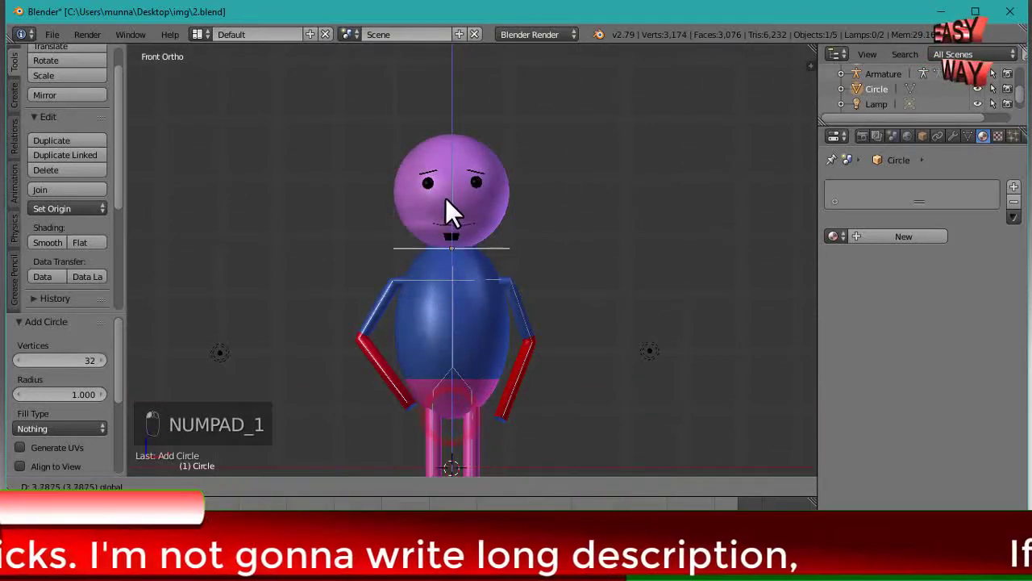
pyautogui.moveTo(498, 325); pyautogui.dragTo(757, 425)
pyautogui.press('s')
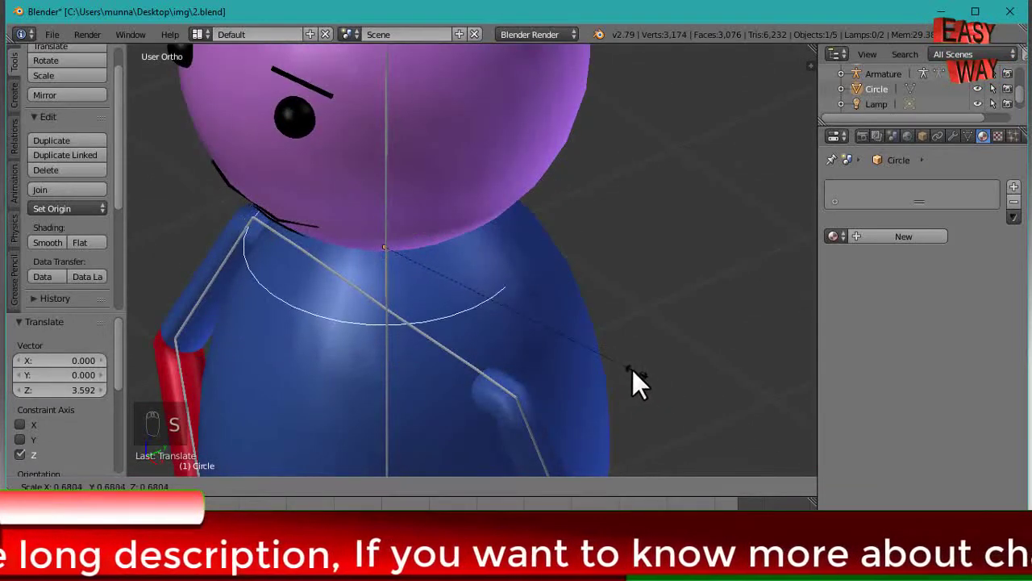
pyautogui.click(627, 376)
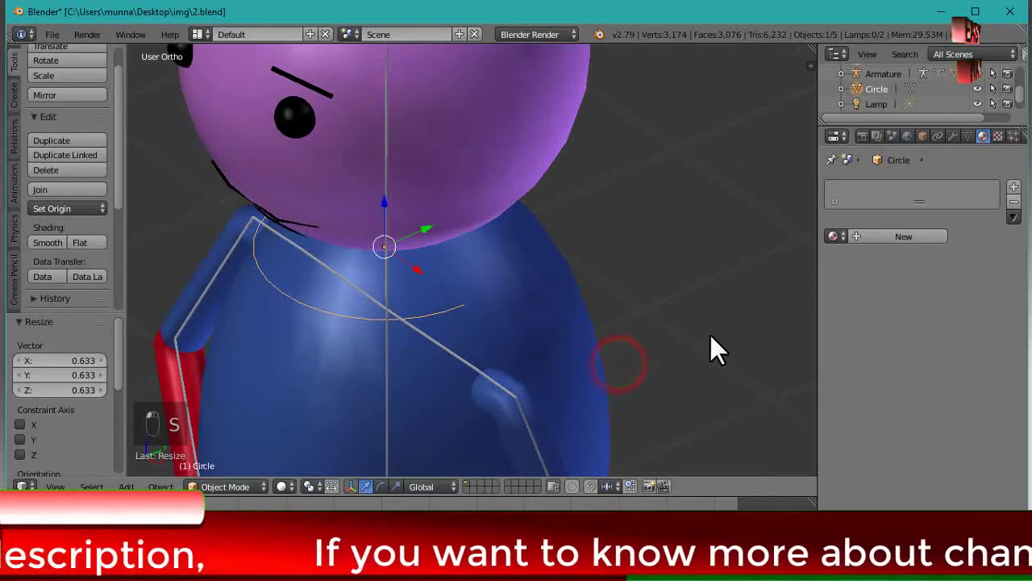
# Scale the circle out to roughly the neck's width, checking the fit from an angle.
pyautogui.press('KP_3')
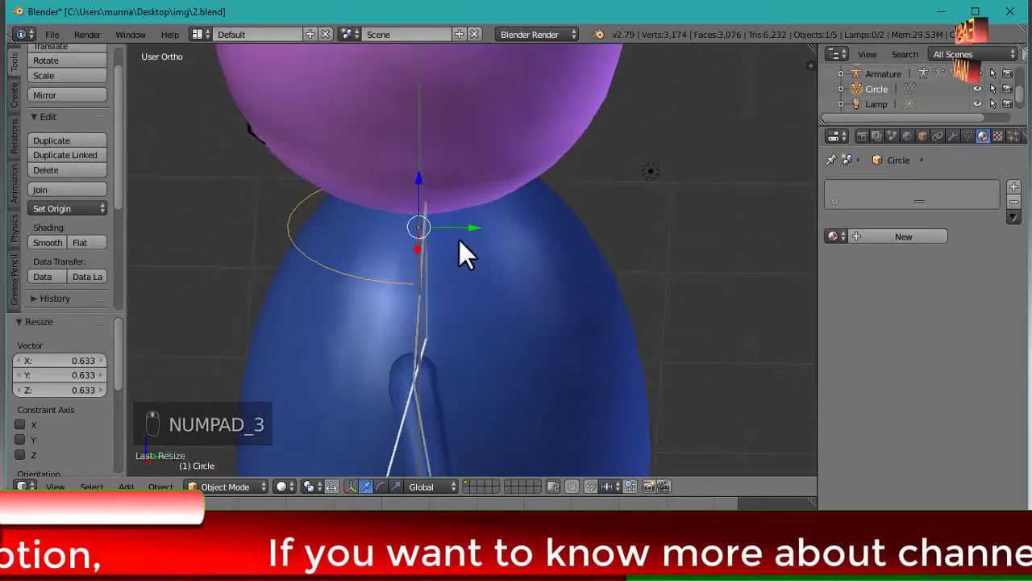
pyautogui.click(479, 236)
pyautogui.rightClick(505, 233)
pyautogui.press('s')
pyautogui.moveTo(622, 302); pyautogui.dragTo(510, 280)
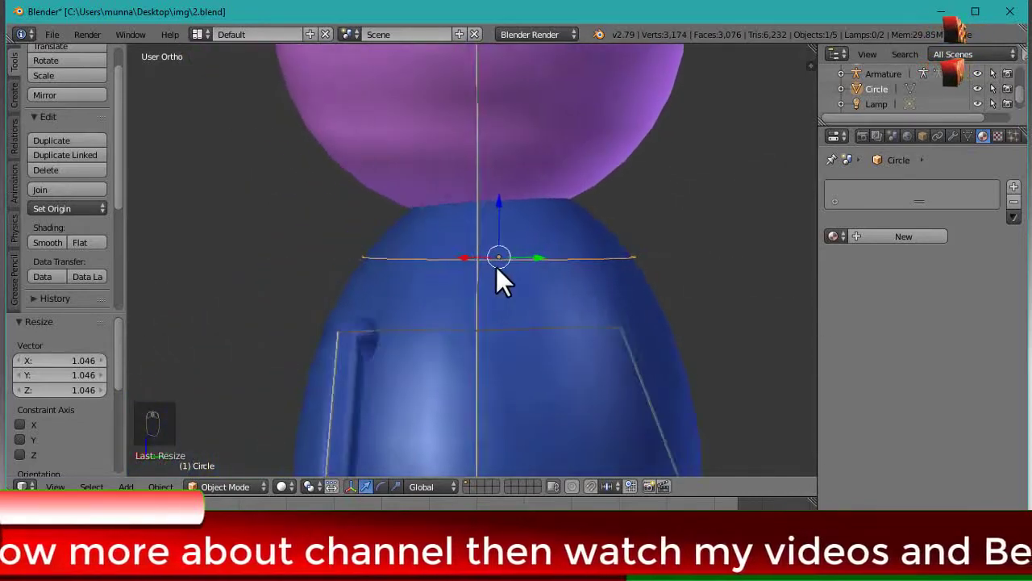
pyautogui.middleClick(794, 286)
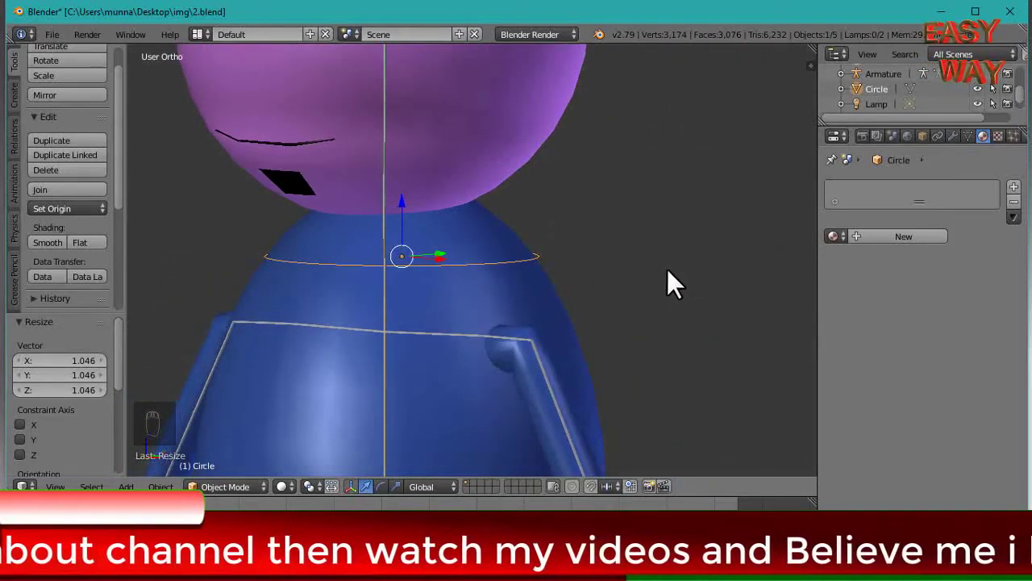
pyautogui.moveTo(589, 269); pyautogui.dragTo(422, 309)
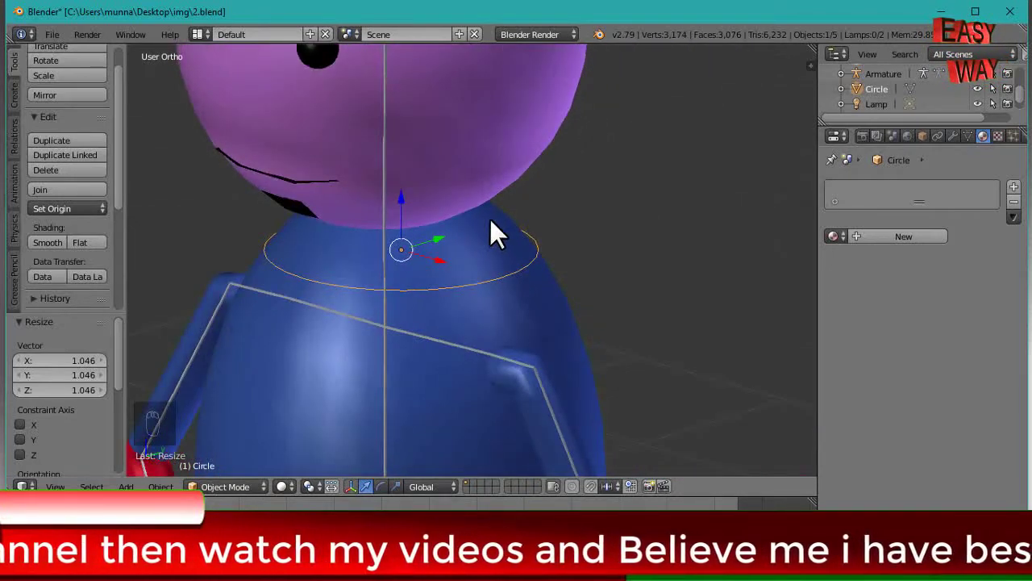
# Fine-tune the ring's size in front view so it sits snugly where the head meets the body.
pyautogui.press('KP_1')
pyautogui.click(408, 212)
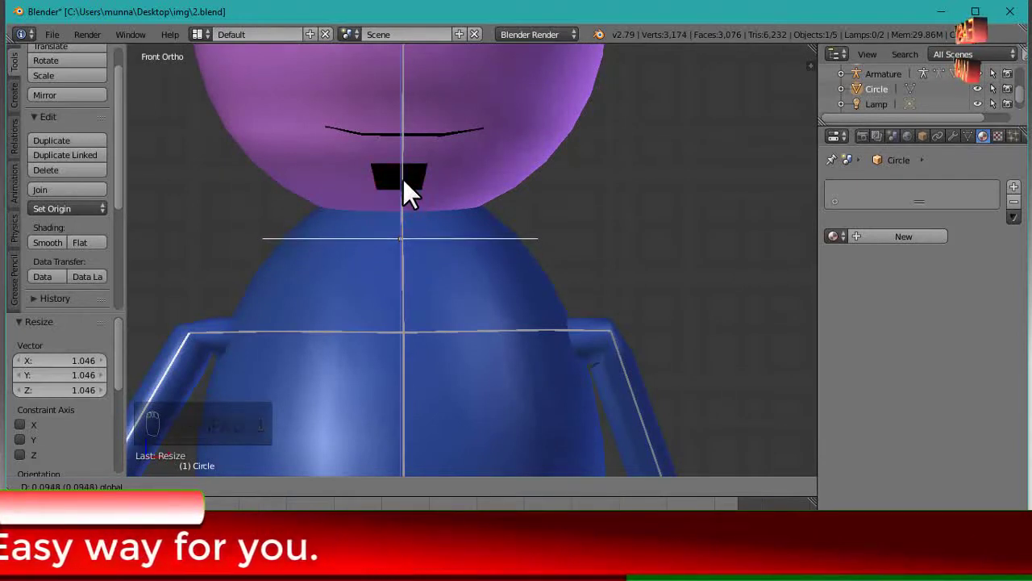
pyautogui.press('s')
pyautogui.click(691, 278)
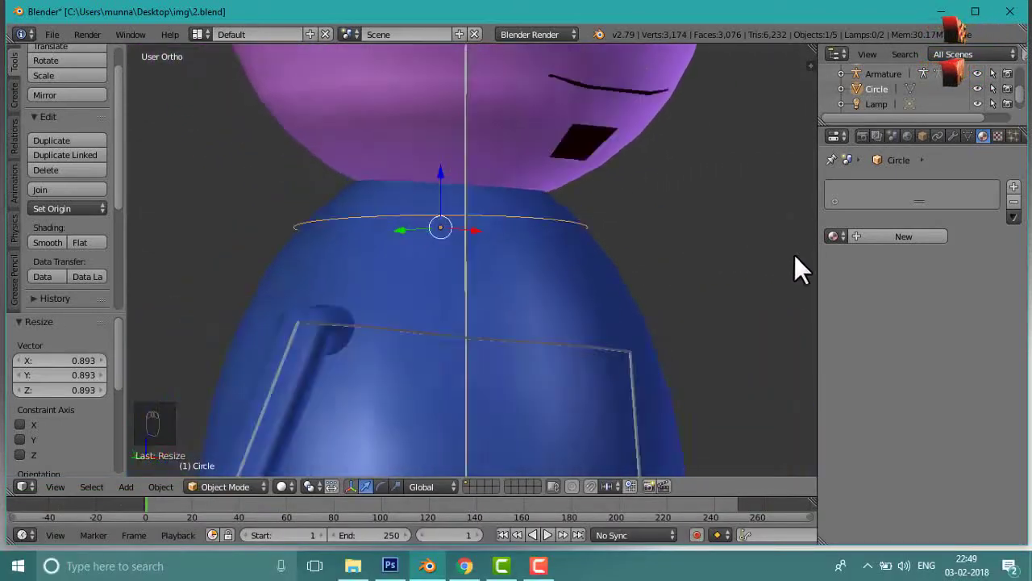
pyautogui.press('KP_1')
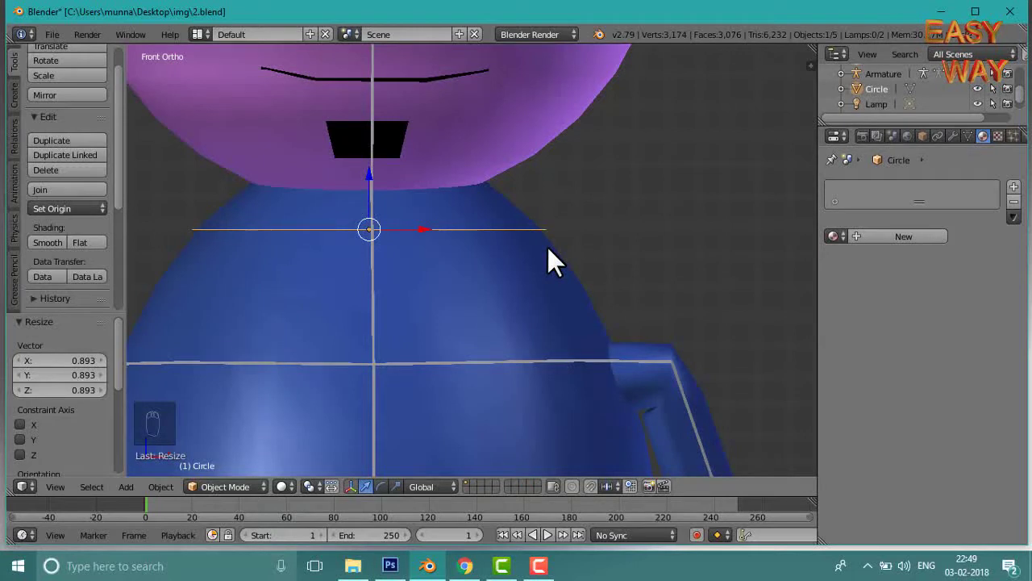
pyautogui.middleClick(494, 264)
pyautogui.moveTo(494, 263); pyautogui.dragTo(272, 482)
pyautogui.click(246, 497)
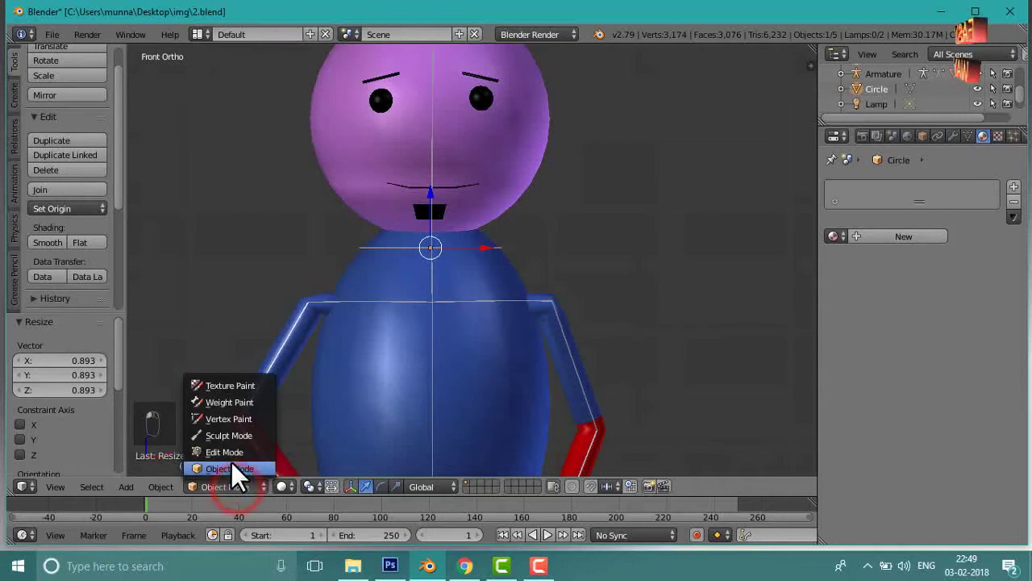
# In Edit Mode extrude the ring upward into a first band and narrow its top edge loop.
pyautogui.click(239, 465)
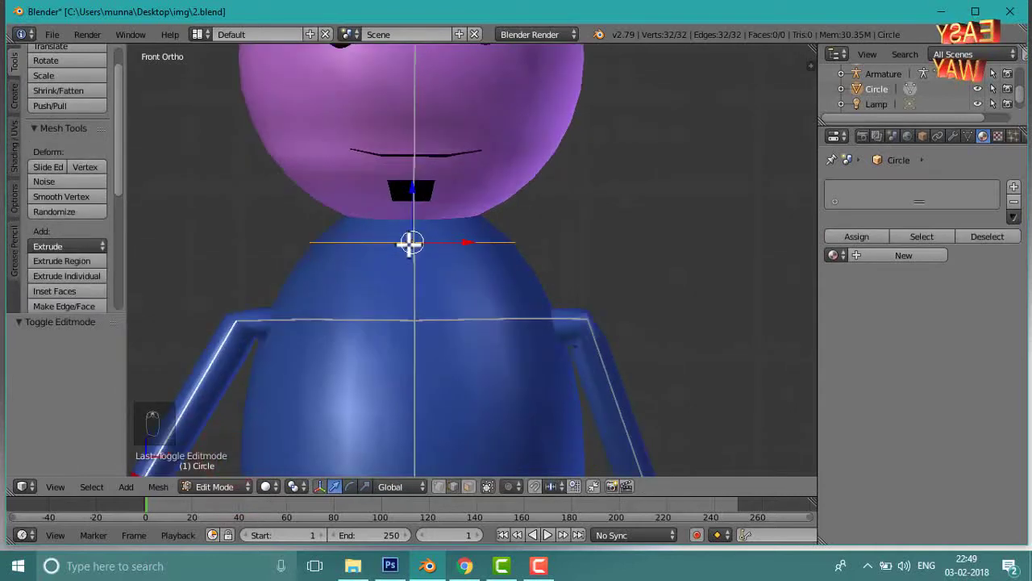
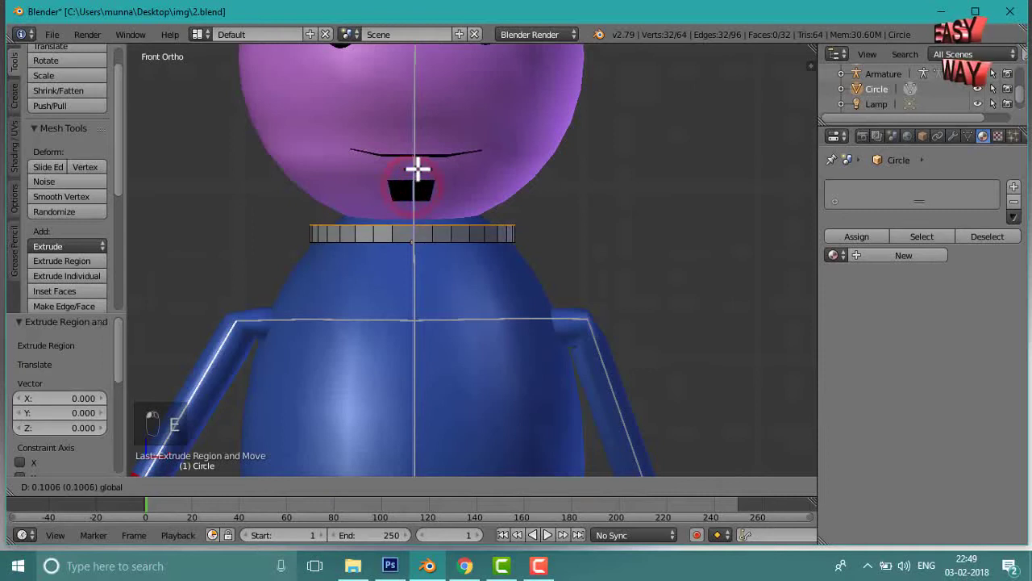
pyautogui.moveTo(548, 242); pyautogui.dragTo(568, 256)
pyautogui.press('s')
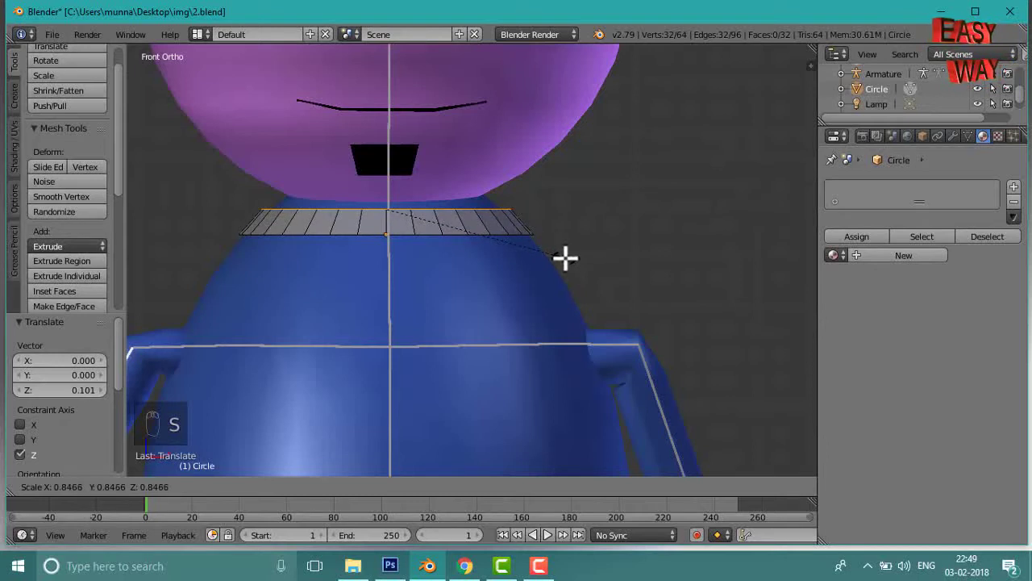
pyautogui.click(555, 251)
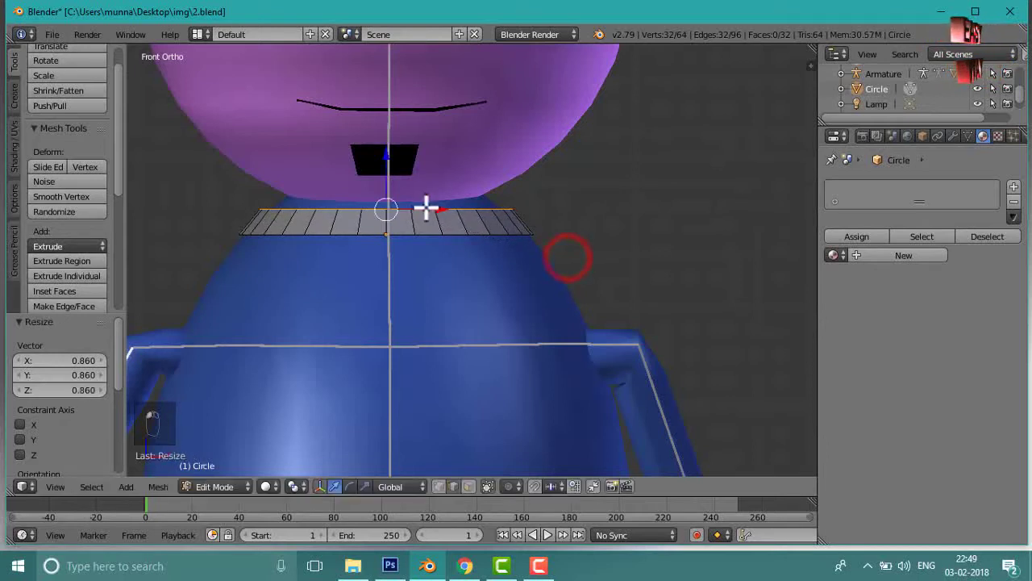
pyautogui.press('e')
pyautogui.moveTo(438, 211); pyautogui.dragTo(581, 252)
pyautogui.press('s')
pyautogui.click(598, 236)
pyautogui.rightClick(415, 231)
# Extrude a second band up toward the head and shift its top loop slightly backward.
pyautogui.press('KP_1')
pyautogui.press('e')
pyautogui.moveTo(393, 155); pyautogui.dragTo(391, 134)
pyautogui.click(387, 157)
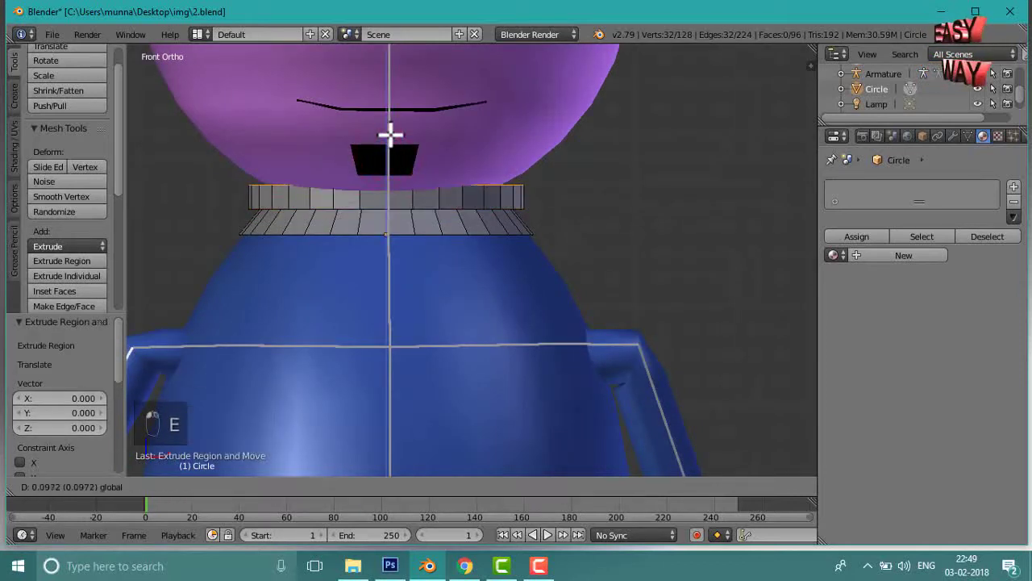
pyautogui.moveTo(708, 209); pyautogui.dragTo(599, 181)
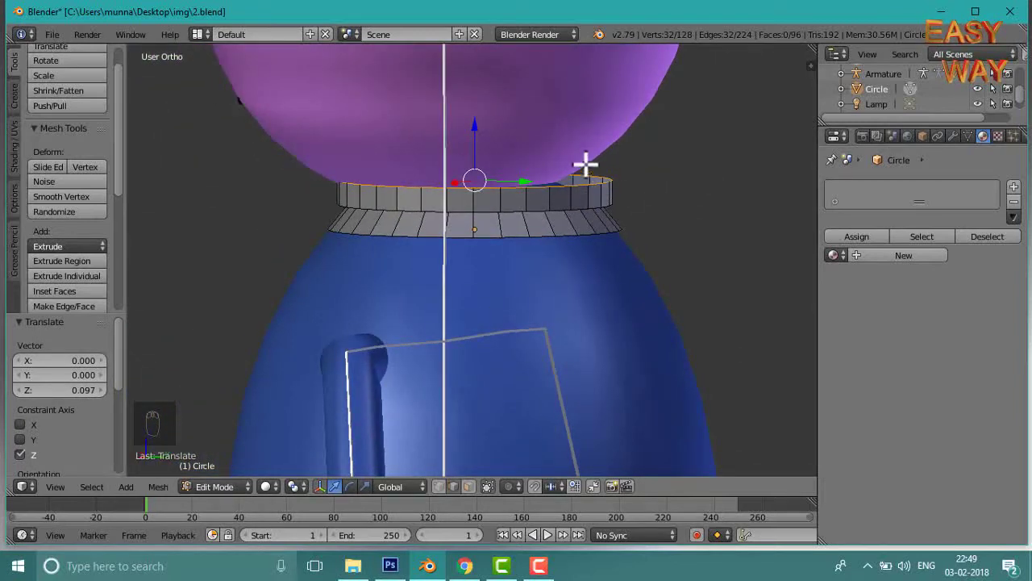
pyautogui.click(520, 181)
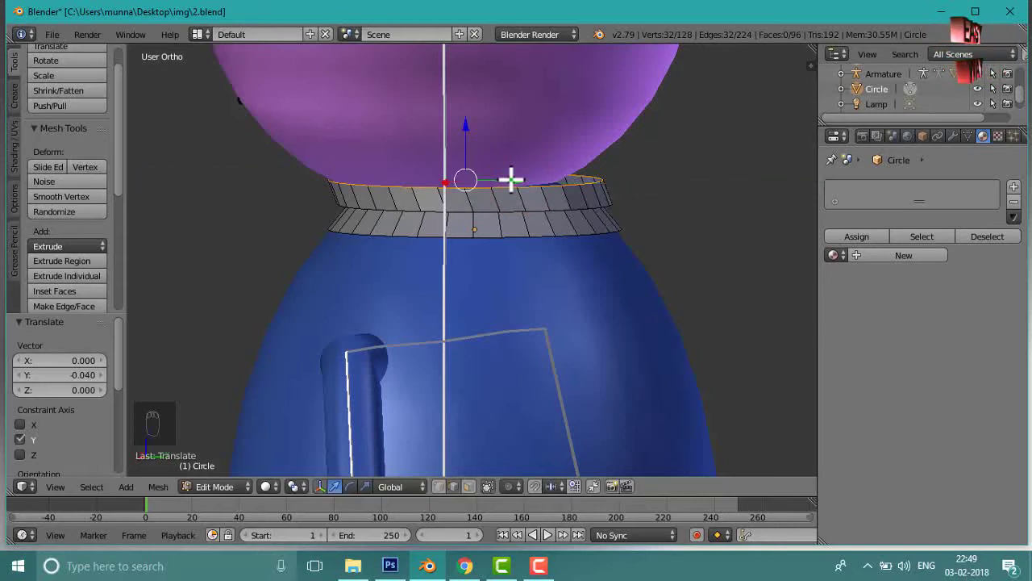
pyautogui.moveTo(525, 235); pyautogui.dragTo(411, 156)
pyautogui.middleClick(412, 156)
pyautogui.press('e')
pyautogui.moveTo(442, 171); pyautogui.dragTo(636, 206)
pyautogui.click(434, 167)
# Extrude a third band up under the head and nudge its loop back along Y beneath the chin.
pyautogui.rightClick(699, 230)
pyautogui.click(523, 247)
pyautogui.click(511, 241)
pyautogui.moveTo(511, 241); pyautogui.dragTo(481, 134)
pyautogui.click(482, 135)
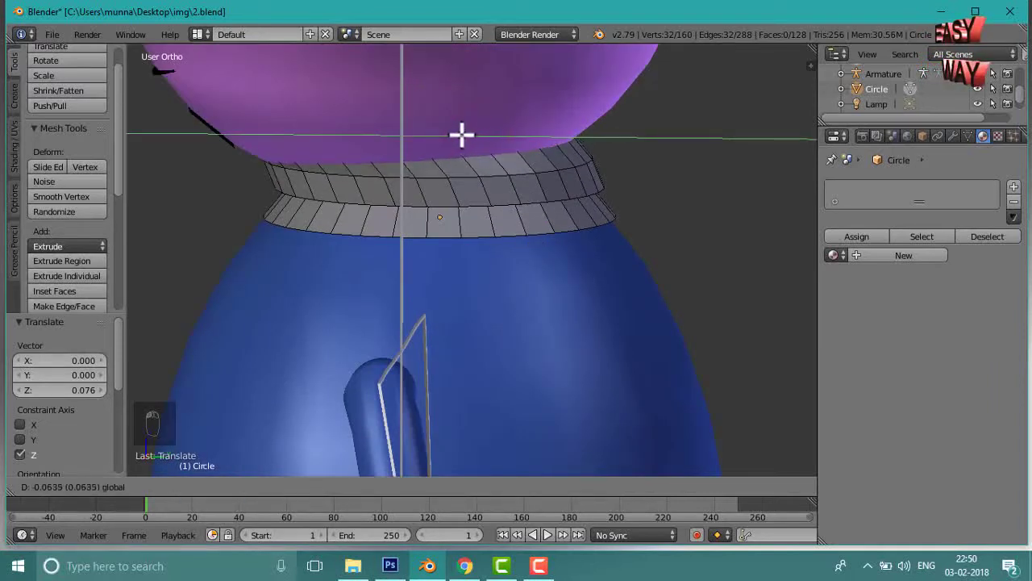
pyautogui.press('s')
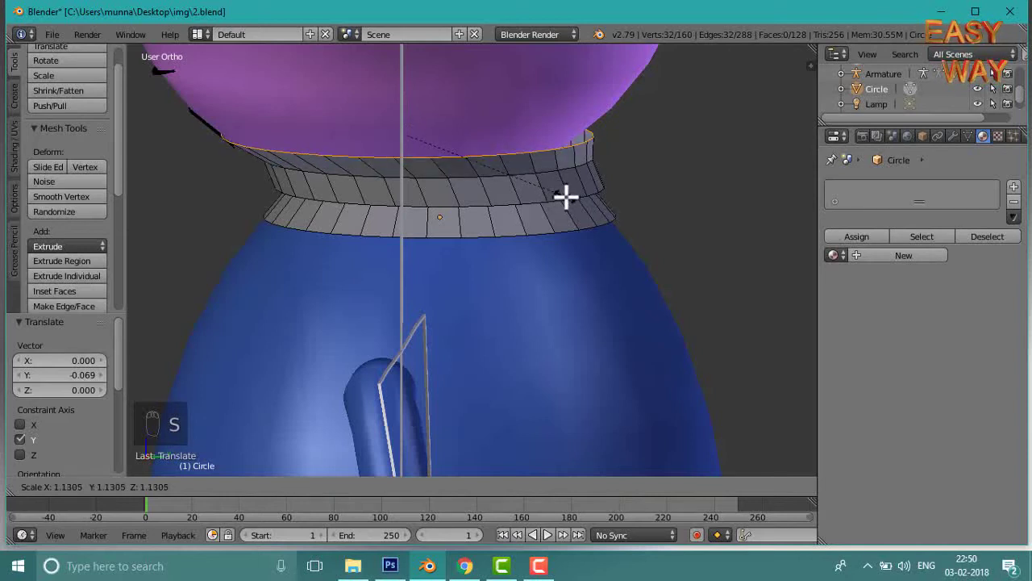
pyautogui.moveTo(561, 190); pyautogui.dragTo(538, 199)
pyautogui.rightClick(460, 215)
# Orbit around the neck to inspect the banded collar, ending in front view.
pyautogui.moveTo(595, 196); pyautogui.dragTo(450, 307)
pyautogui.middleClick(492, 313)
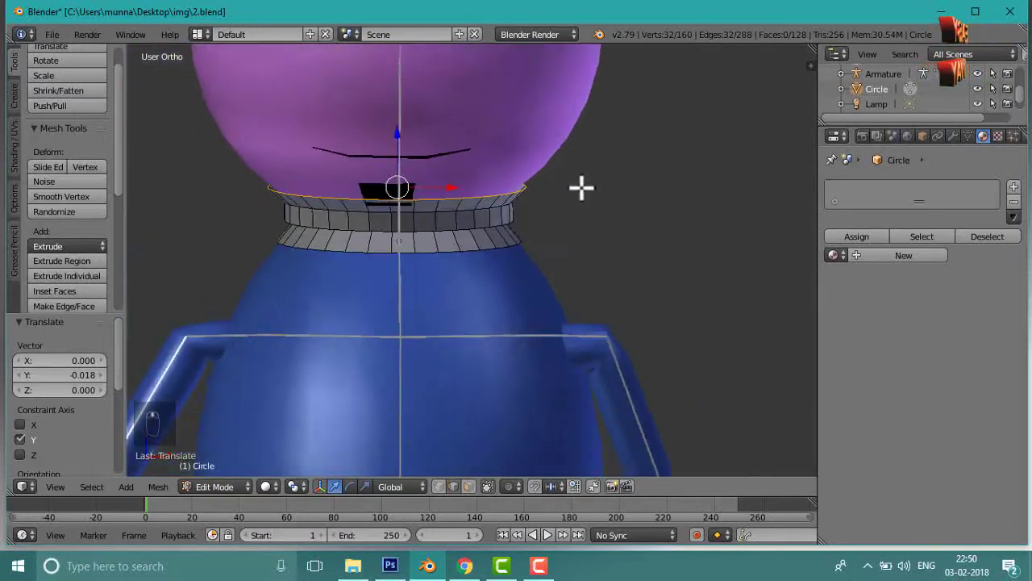
pyautogui.moveTo(507, 186); pyautogui.dragTo(441, 172)
pyautogui.click(441, 173)
pyautogui.rightClick(441, 173)
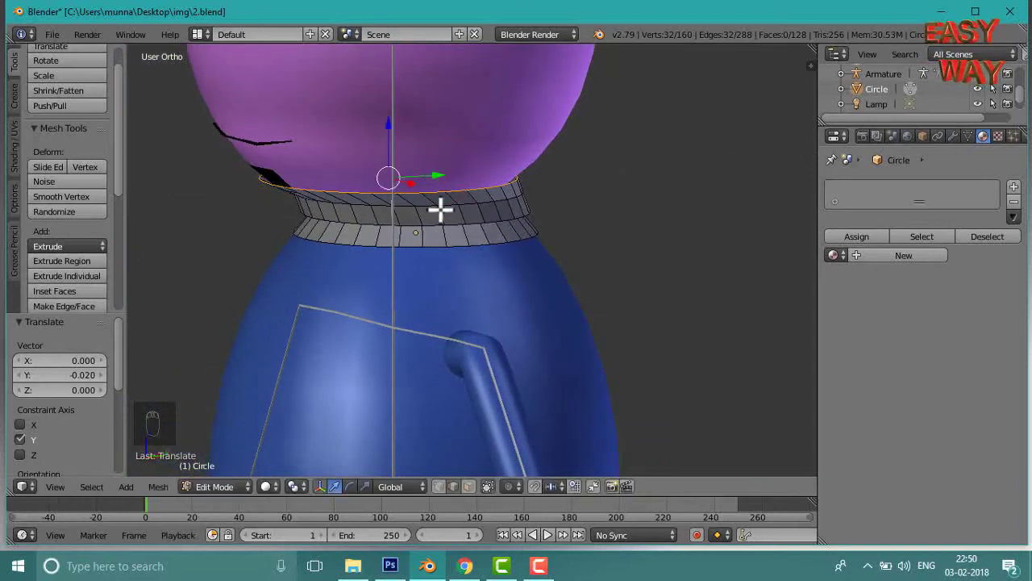
pyautogui.middleClick(620, 244)
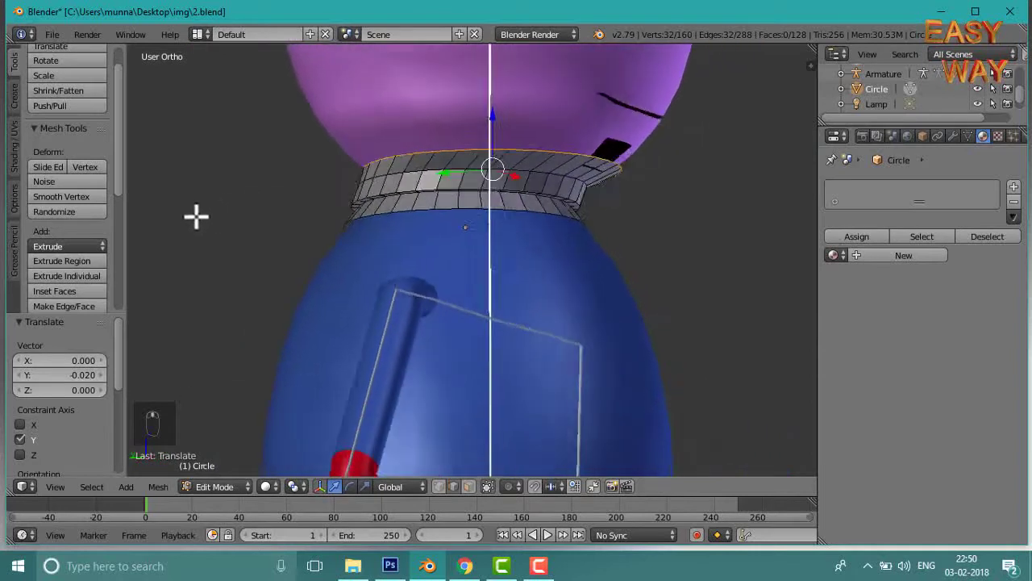
pyautogui.press('KP_1')
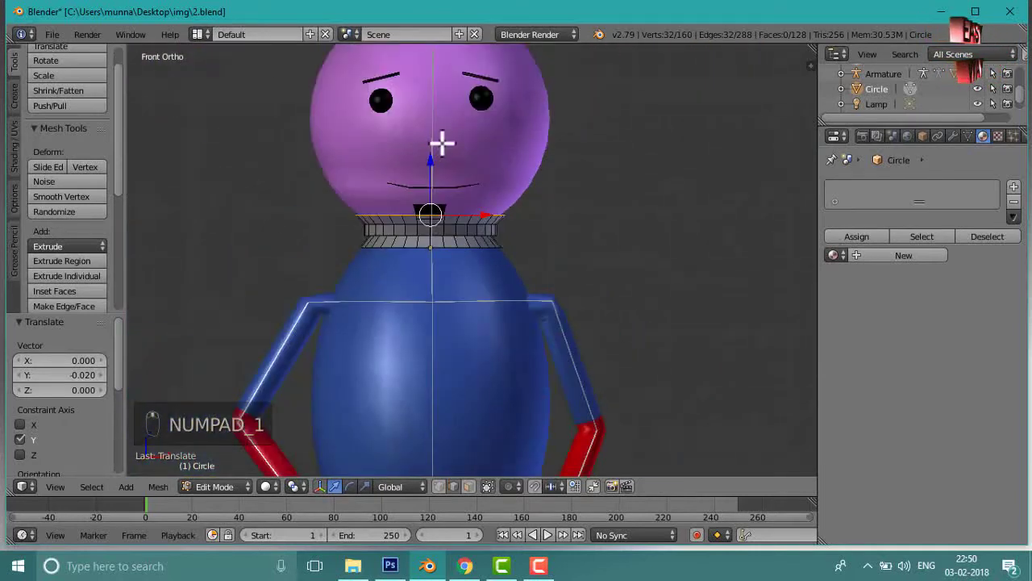
# Extrude the collar's top ring up to the chin and widen it to start the helmet shell.
pyautogui.middleClick(447, 139)
pyautogui.press('e')
pyautogui.moveTo(447, 139); pyautogui.dragTo(434, 147)
pyautogui.click(430, 157)
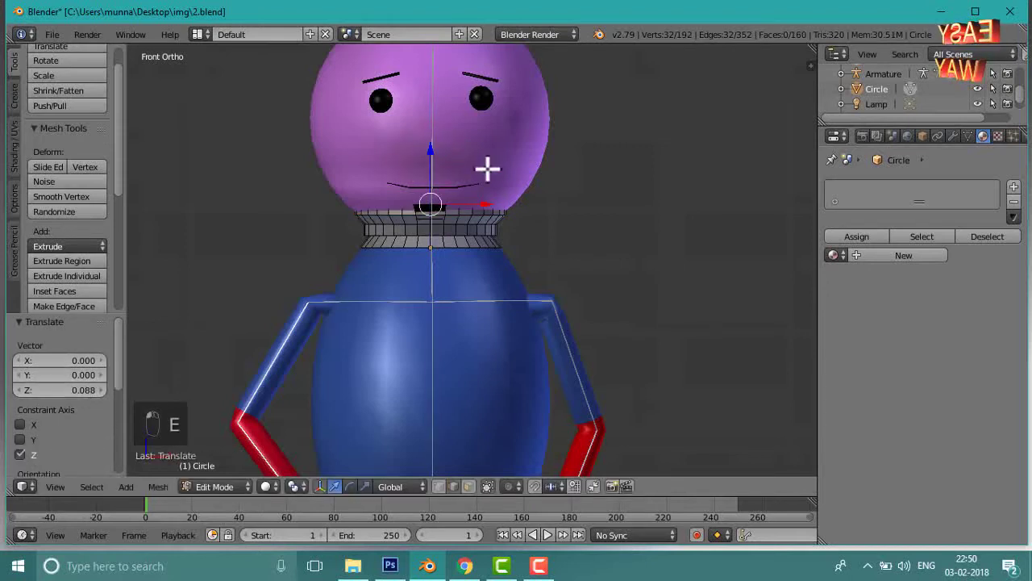
pyautogui.press('s')
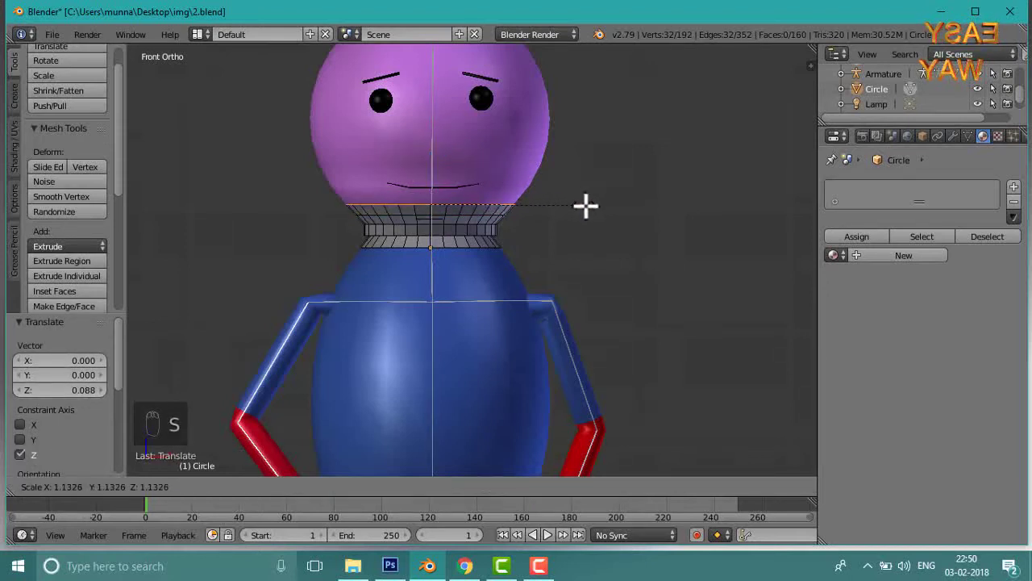
pyautogui.middleClick(638, 215)
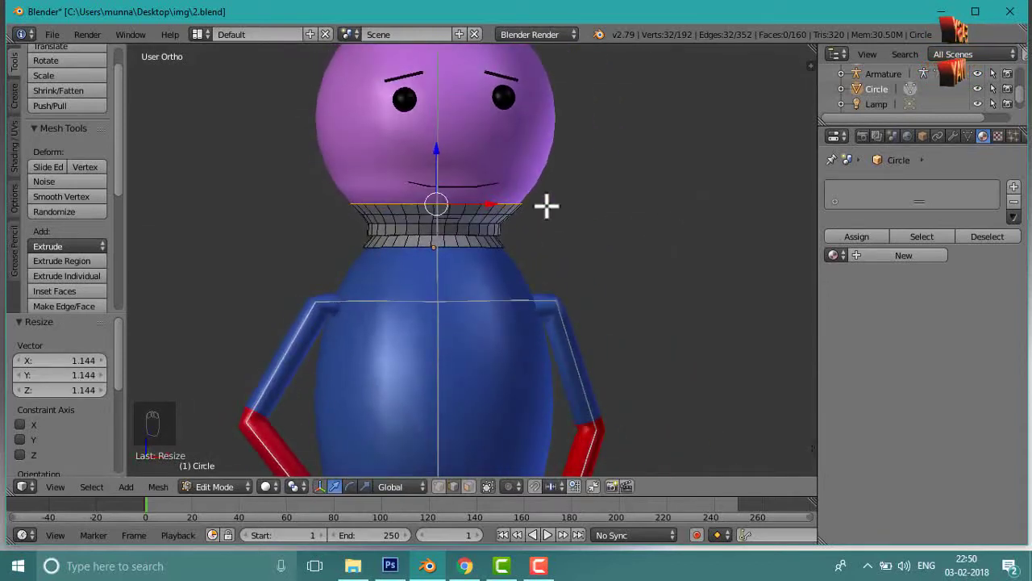
pyautogui.press('KP_1')
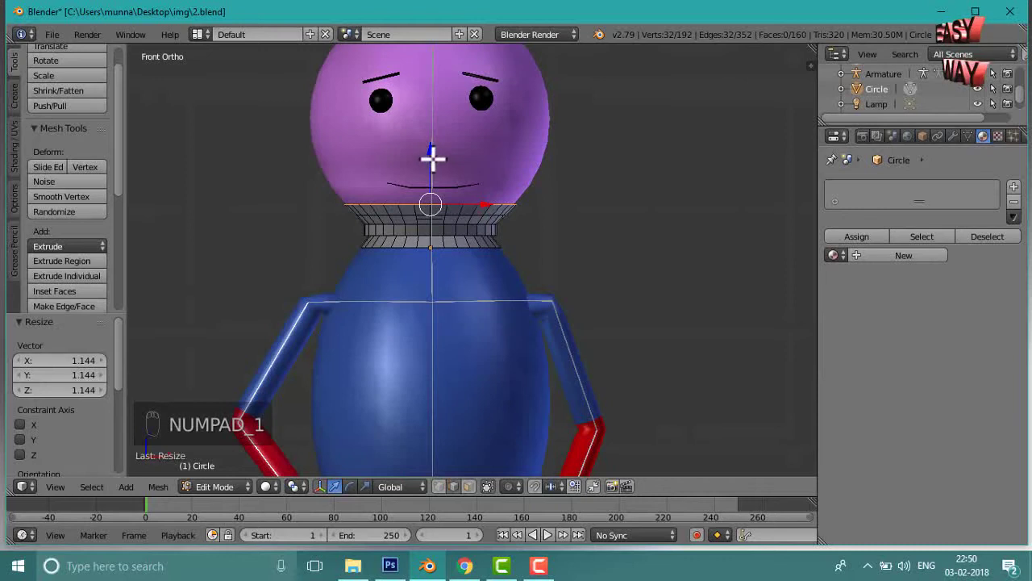
# Extrude and widen successive rings up the face so the shell follows the head.
pyautogui.press('e')
pyautogui.moveTo(433, 158); pyautogui.dragTo(454, 146)
pyautogui.click(433, 147)
pyautogui.rightClick(498, 165)
pyautogui.press('s')
pyautogui.click(536, 199)
pyautogui.press('e')
pyautogui.press('s')
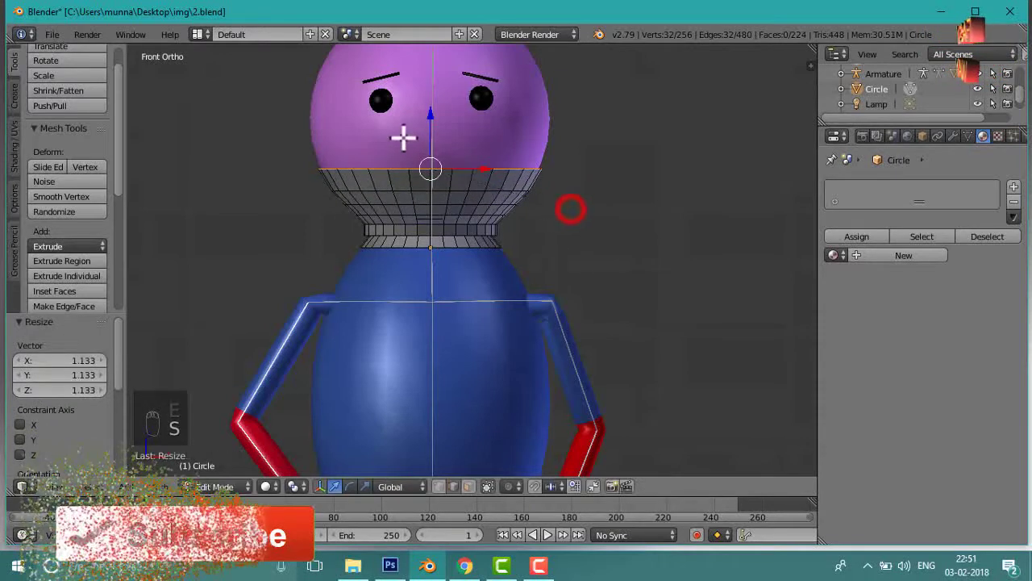
pyautogui.press('e')
pyautogui.click(414, 122)
pyautogui.press('s')
pyautogui.click(535, 183)
pyautogui.click(536, 183)
pyautogui.click(530, 176)
# Extrude further rings and widen them to hug the sides of the head.
pyautogui.press('e')
pyautogui.moveTo(440, 129); pyautogui.dragTo(630, 217)
pyautogui.click(445, 117)
pyautogui.press('s')
pyautogui.click(496, 168)
pyautogui.press('e')
pyautogui.moveTo(411, 127); pyautogui.dragTo(426, 120)
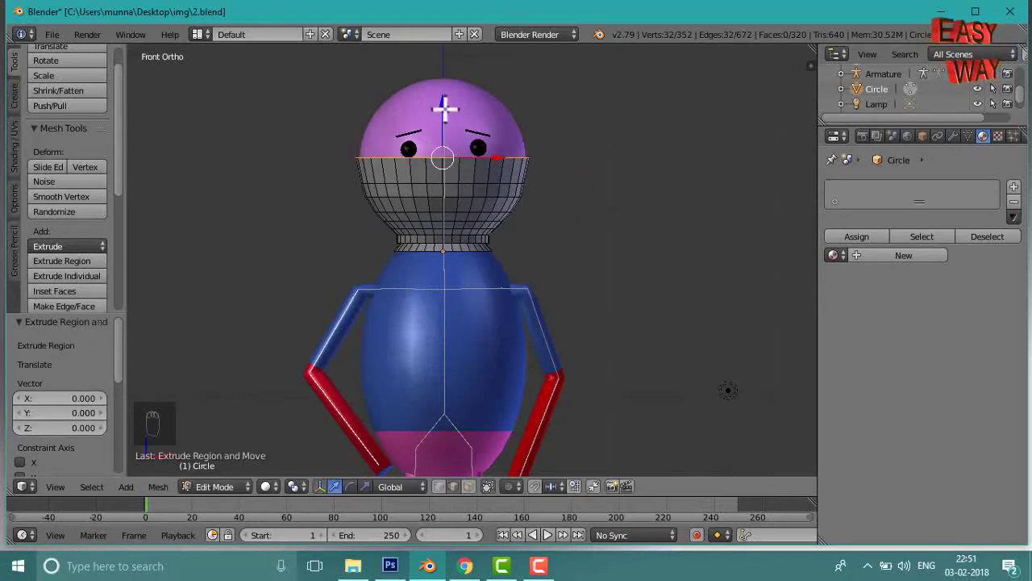
pyautogui.click(447, 98)
pyautogui.press('s')
pyautogui.click(546, 179)
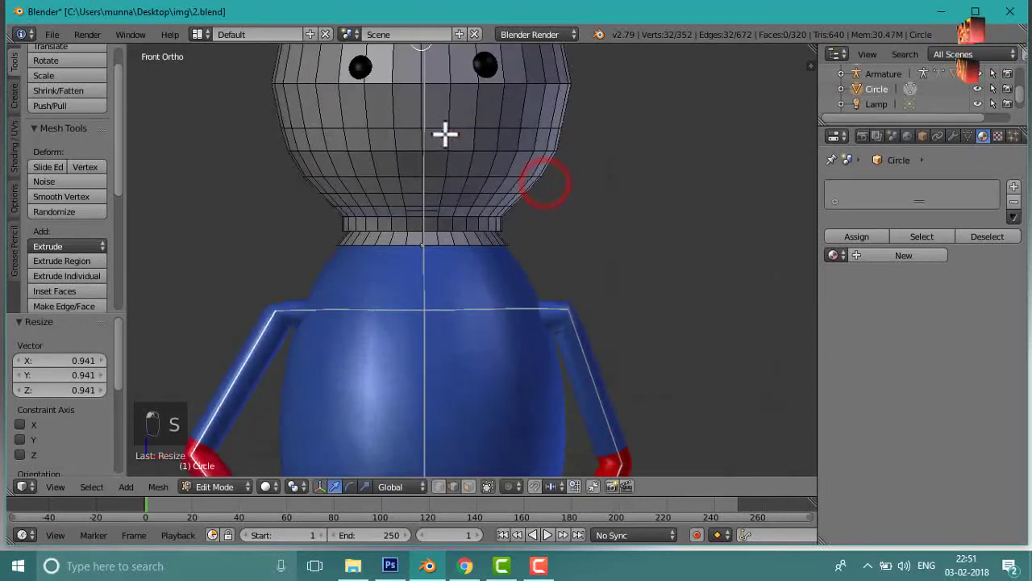
# Carry the rings past the eyes and over the head top, narrowing them as the shell closes in.
pyautogui.press('e')
pyautogui.moveTo(926, 33); pyautogui.dragTo(630, 91)
pyautogui.moveTo(435, 52); pyautogui.dragTo(917, 34)
pyautogui.press('s')
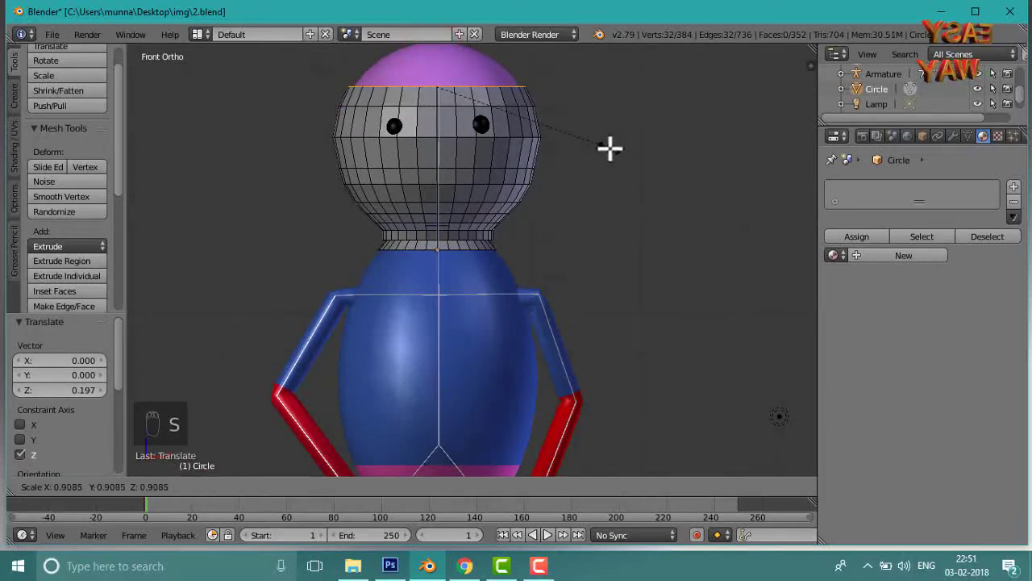
pyautogui.click(615, 149)
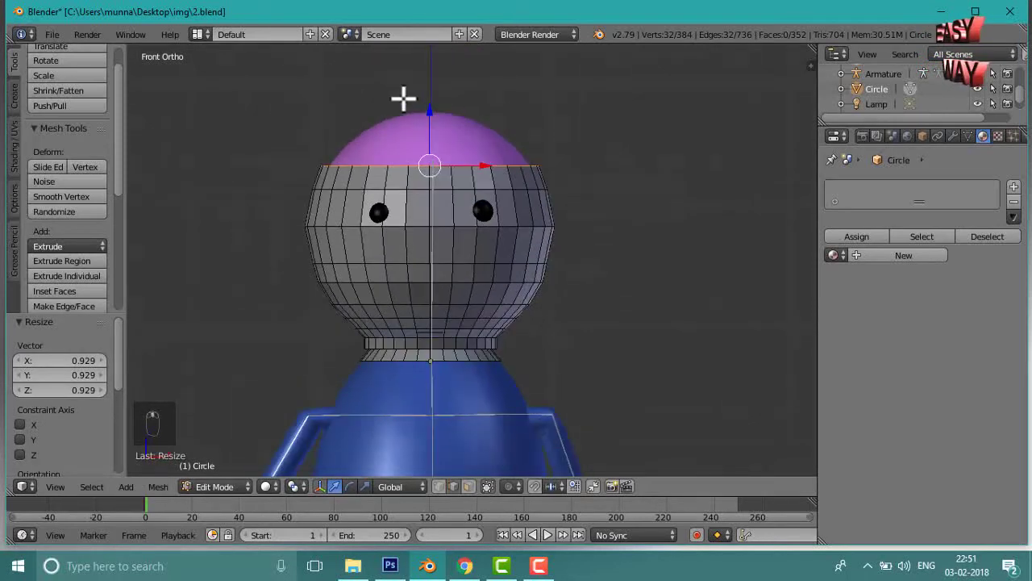
pyautogui.press('e')
pyautogui.moveTo(423, 111); pyautogui.dragTo(590, 182)
pyautogui.click(434, 104)
pyautogui.press('e')
pyautogui.moveTo(588, 185); pyautogui.dragTo(431, 89)
pyautogui.click(431, 89)
pyautogui.press('s')
pyautogui.click(635, 207)
# Extrude the last few rings above the head and taper them almost to a point.
pyautogui.press('e')
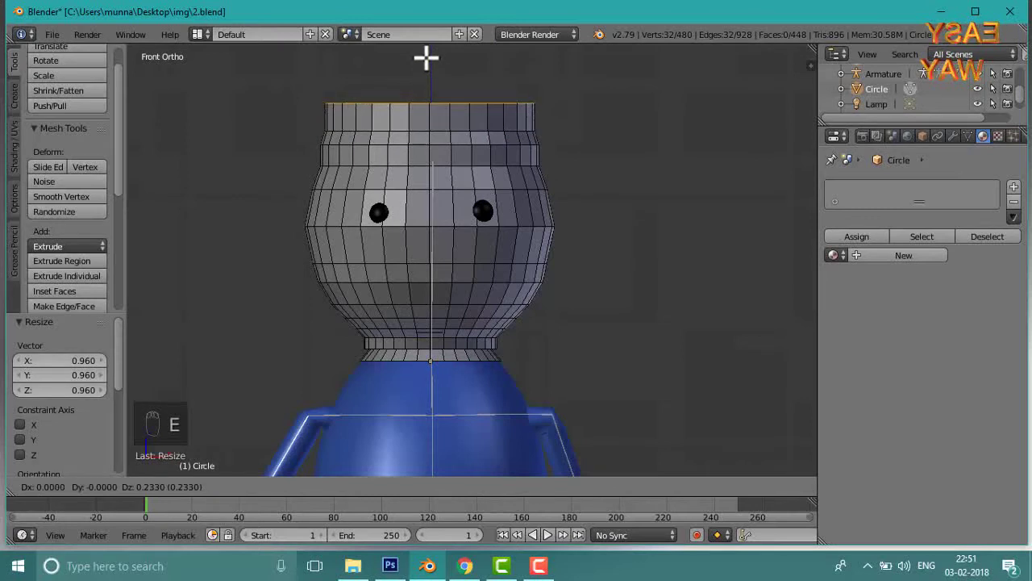
pyautogui.click(426, 57)
pyautogui.press('s')
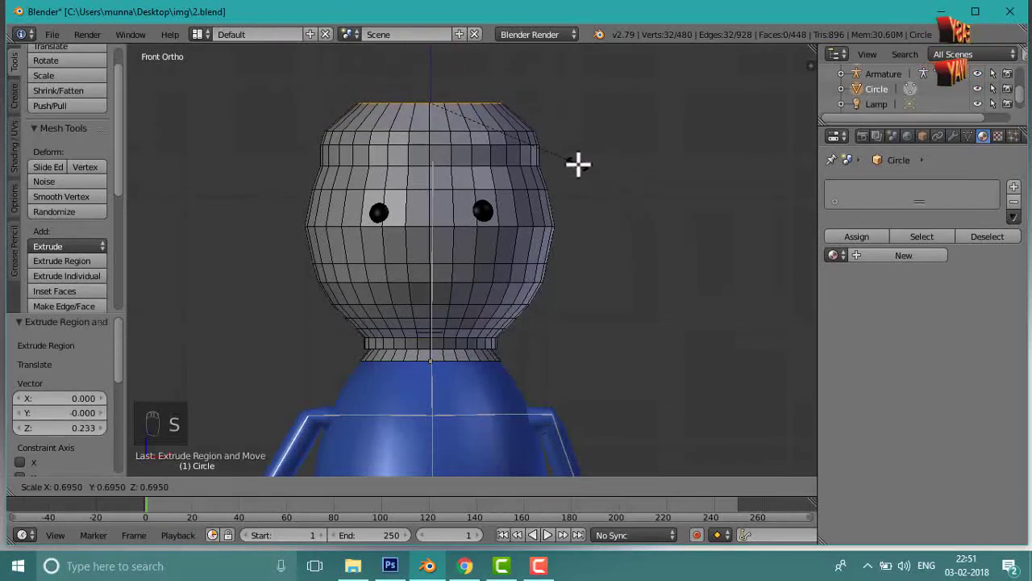
pyautogui.press('e')
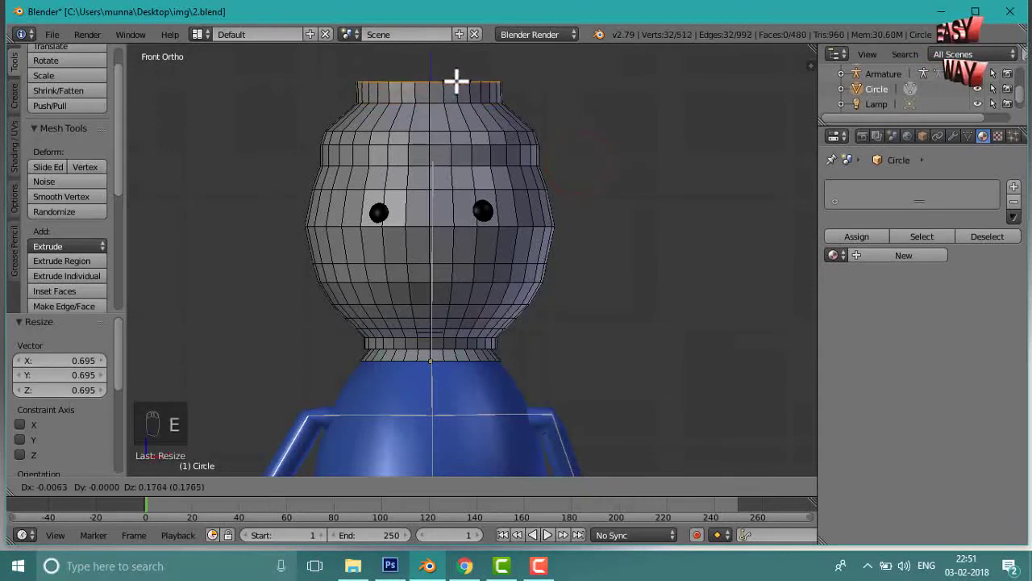
pyautogui.click(457, 78)
pyautogui.press('s')
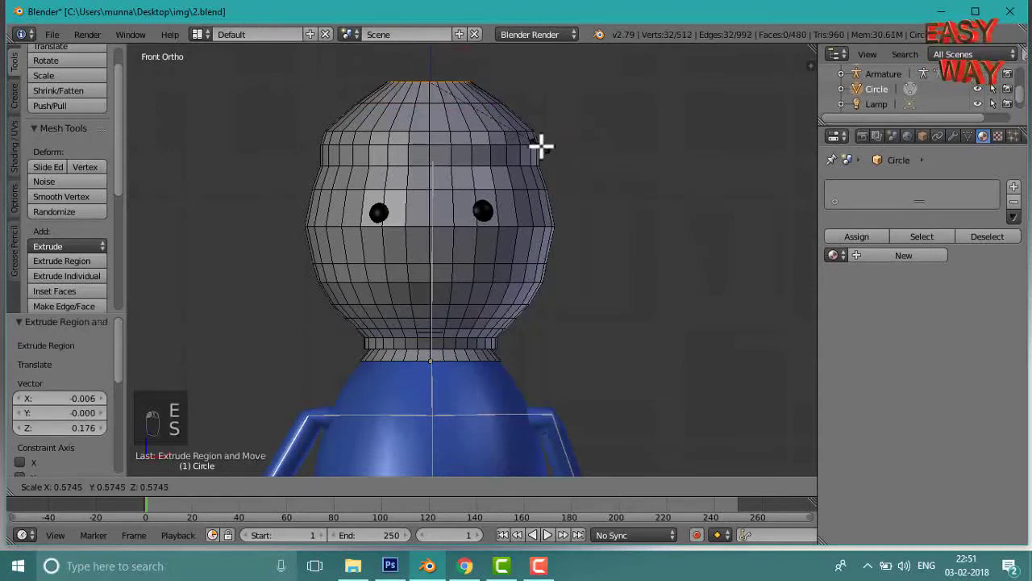
pyautogui.click(460, 100)
pyautogui.press('e')
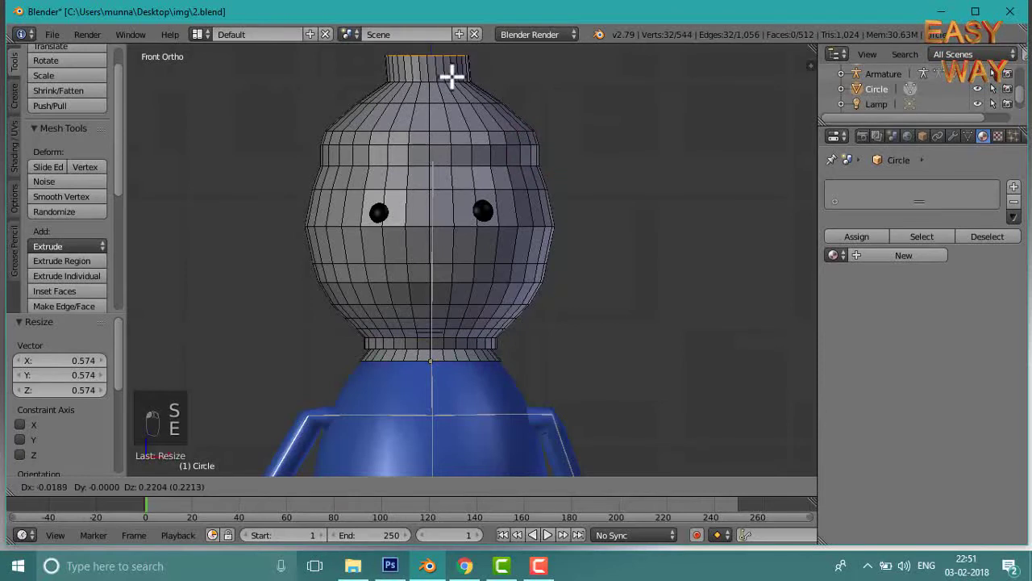
pyautogui.click(453, 78)
pyautogui.press('s')
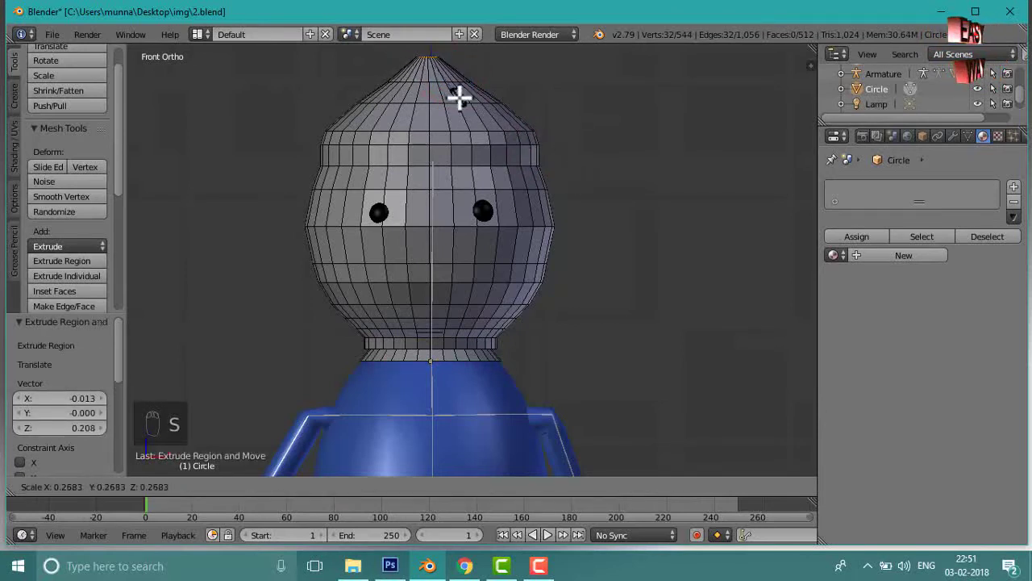
# Orbit the view to inspect the tapered top of the helmet.
pyautogui.middleClick(477, 114)
pyautogui.click(447, 84)
pyautogui.moveTo(447, 87); pyautogui.dragTo(500, 126)
pyautogui.rightClick(496, 227)
pyautogui.moveTo(499, 222); pyautogui.dragTo(409, 121)
# Shrink the helmet's tip ring to a small opening and check it from an angle.
pyautogui.click(409, 120)
pyautogui.moveTo(409, 120); pyautogui.dragTo(410, 113)
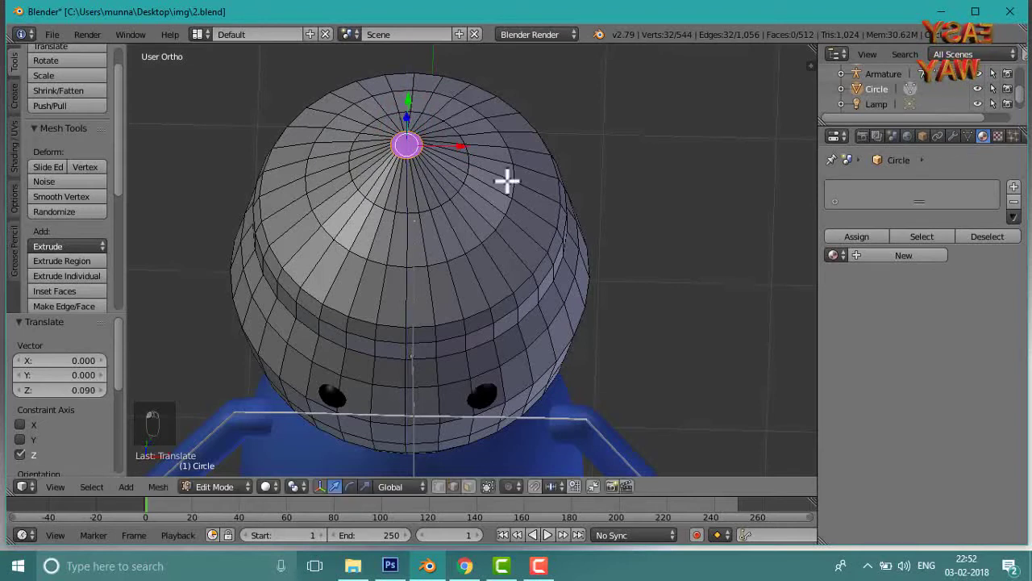
pyautogui.press('s')
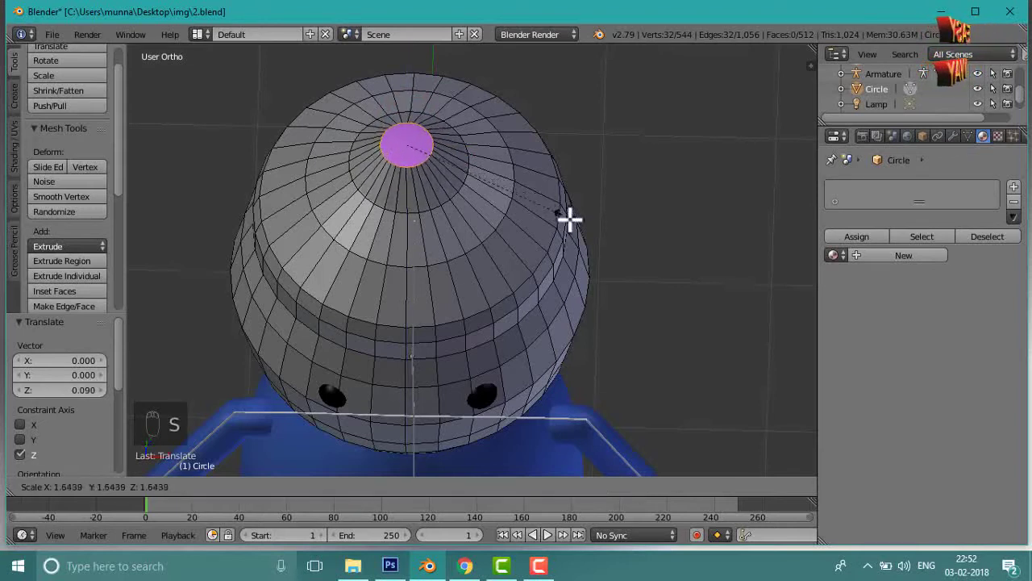
pyautogui.click(580, 235)
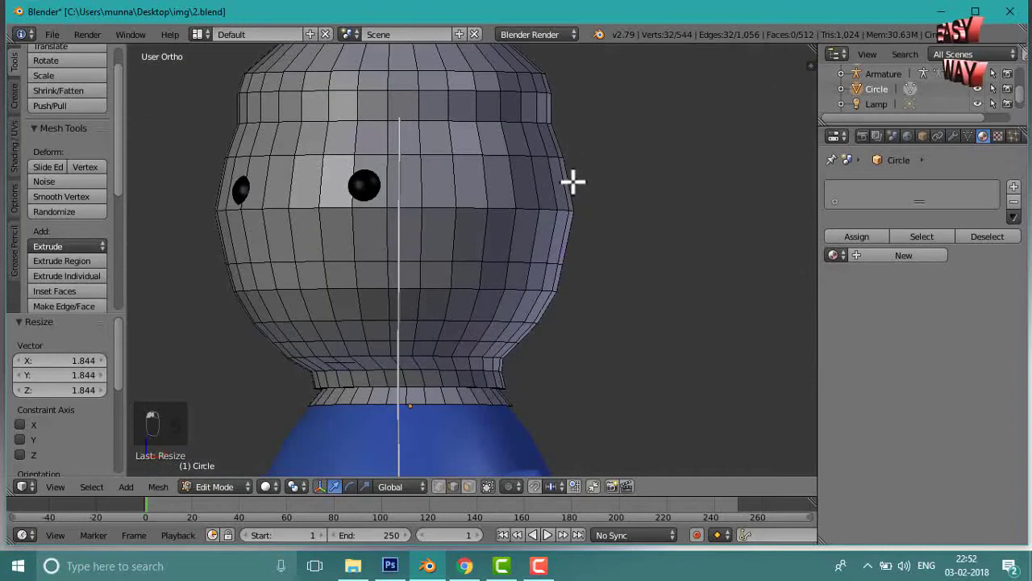
pyautogui.middleClick(398, 158)
pyautogui.moveTo(406, 183); pyautogui.dragTo(426, 229)
pyautogui.middleClick(453, 215)
# Cap the tip opening with a new face using F and return to front view.
pyautogui.click(347, 206)
pyautogui.moveTo(360, 208); pyautogui.dragTo(373, 193)
pyautogui.press('f')
pyautogui.moveTo(352, 157); pyautogui.dragTo(352, 156)
pyautogui.press('KP_1')
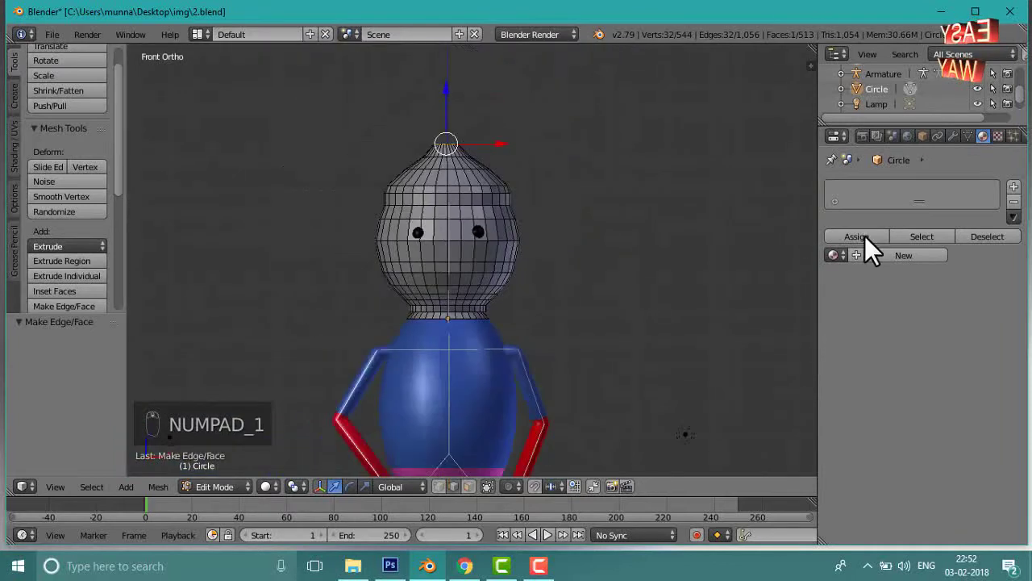
# Give the helmet a new white material, Material.005, and view it shaded in Object Mode.
pyautogui.click(883, 265)
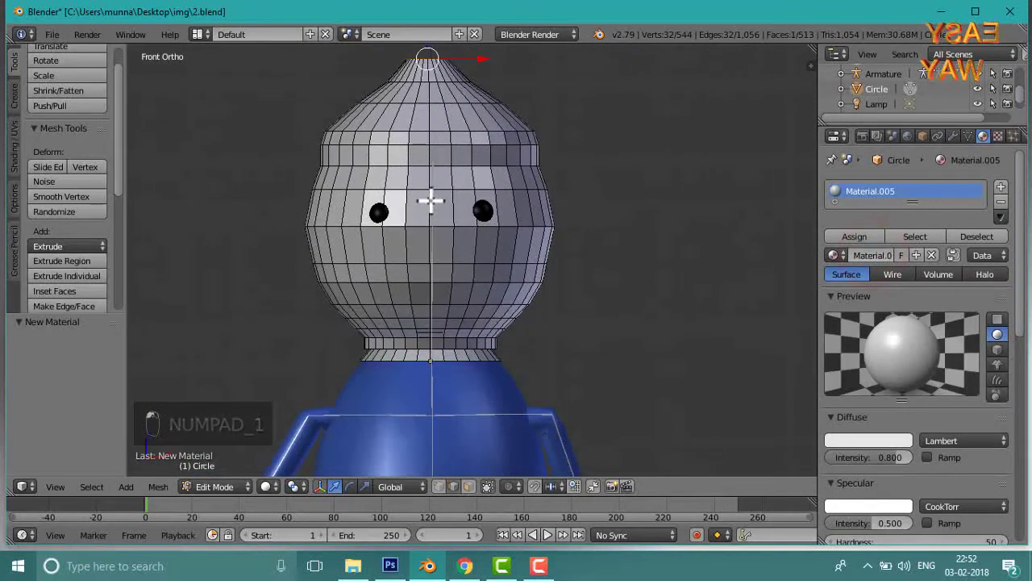
pyautogui.moveTo(431, 198); pyautogui.dragTo(144, 317)
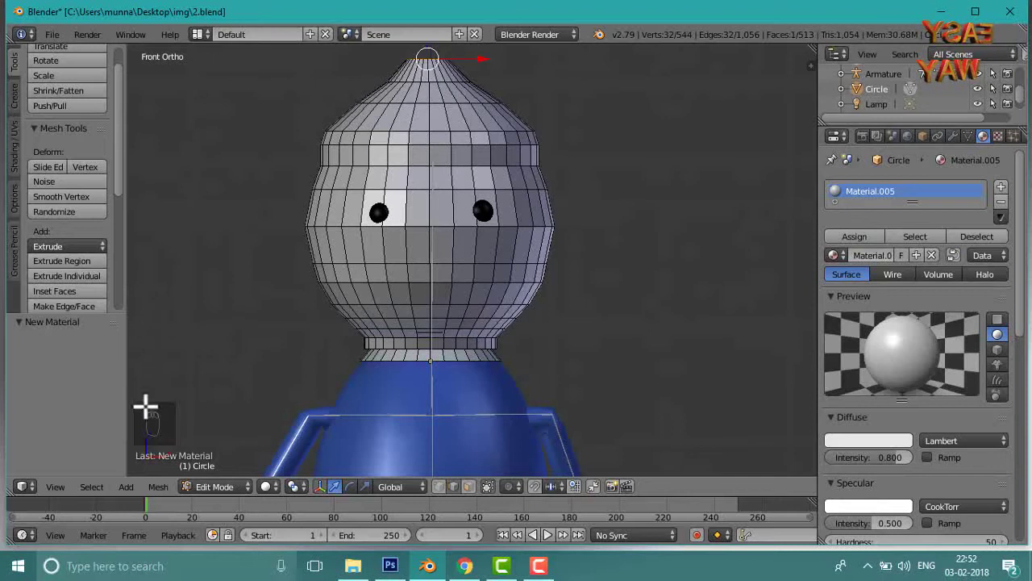
pyautogui.click(221, 500)
pyautogui.click(224, 481)
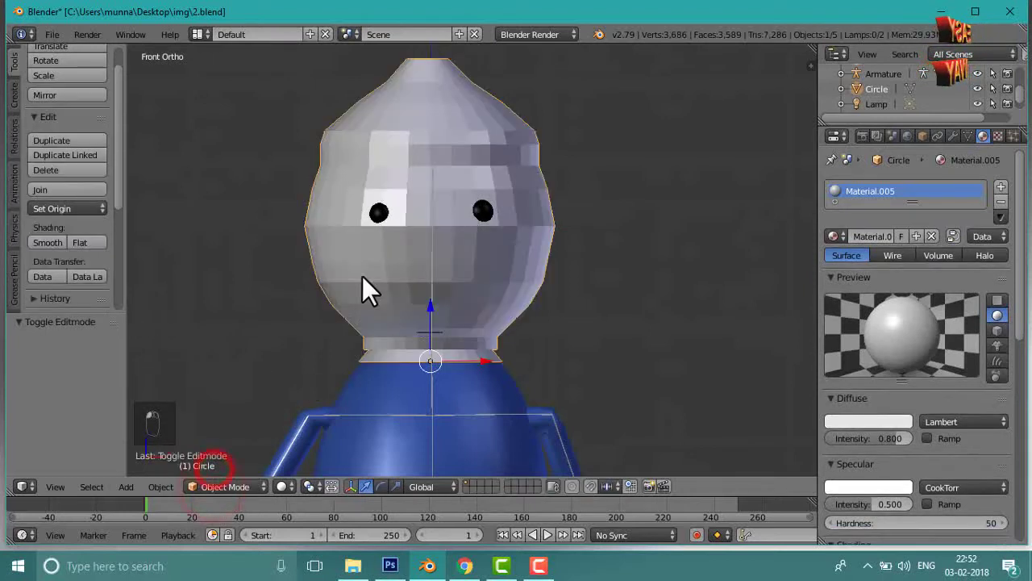
# Apply smooth shading to the helmet and return to editing its mesh.
pyautogui.click(55, 246)
pyautogui.rightClick(300, 191)
pyautogui.moveTo(299, 191); pyautogui.dragTo(219, 487)
pyautogui.click(224, 489)
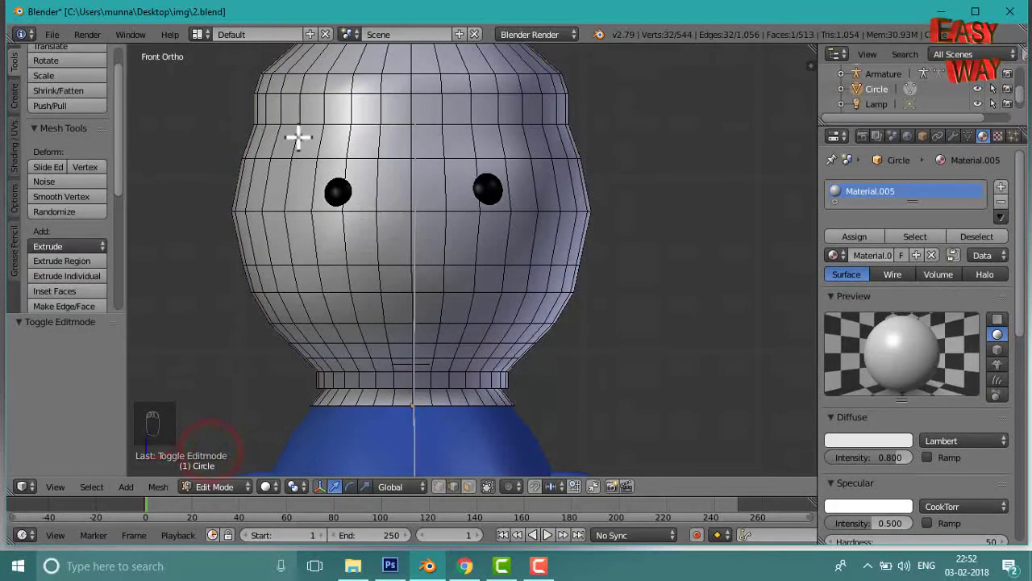
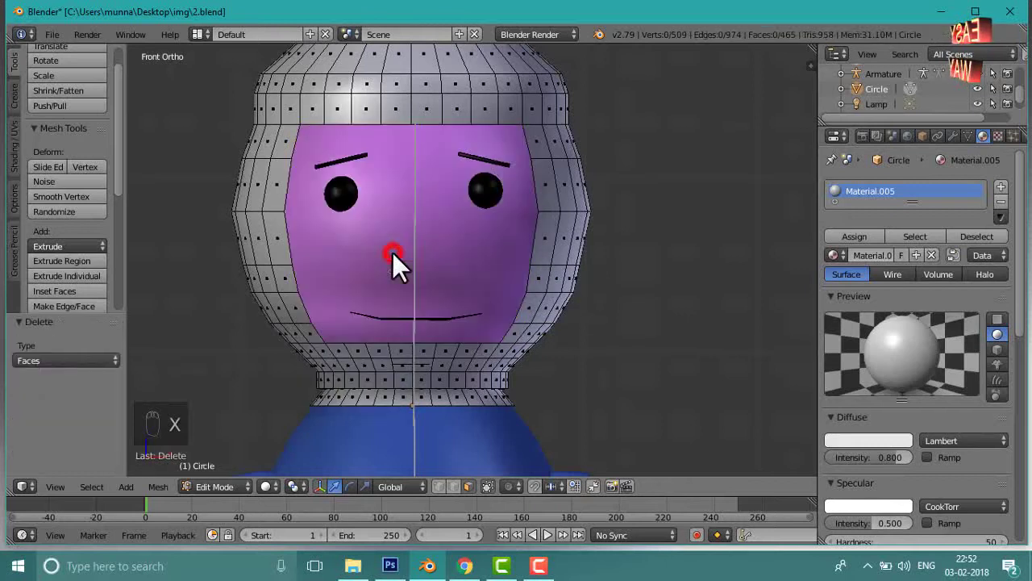
# Delete the row of helmet faces near the neck.
pyautogui.middleClick(393, 252)
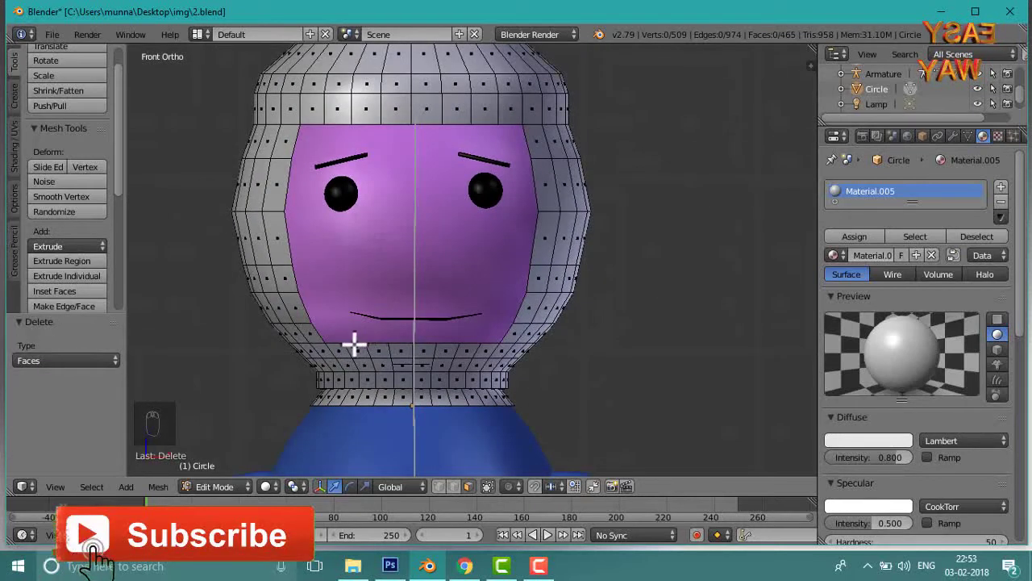
pyautogui.moveTo(340, 347); pyautogui.dragTo(425, 249)
pyautogui.press('x')
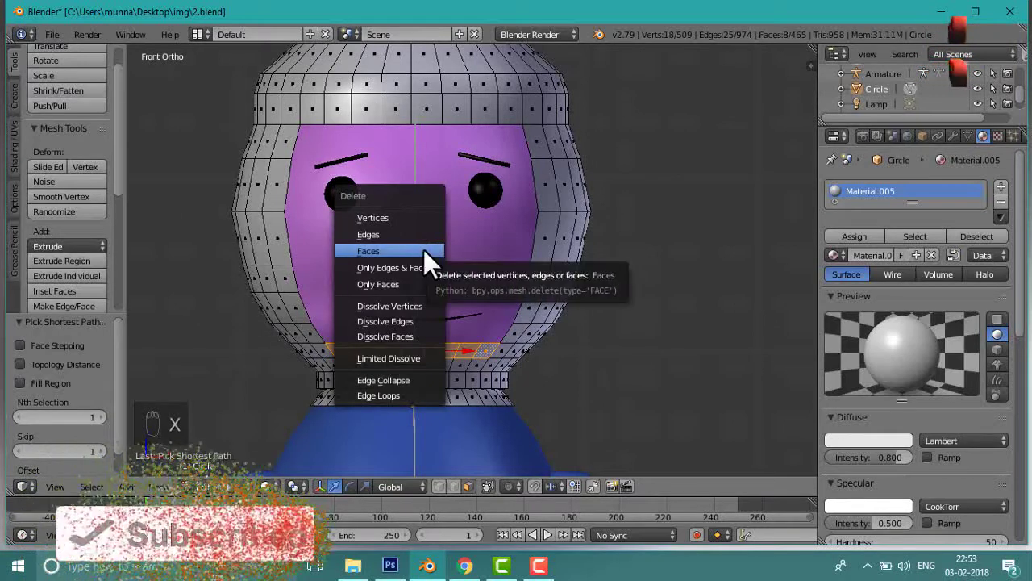
pyautogui.moveTo(425, 249); pyautogui.dragTo(120, 452)
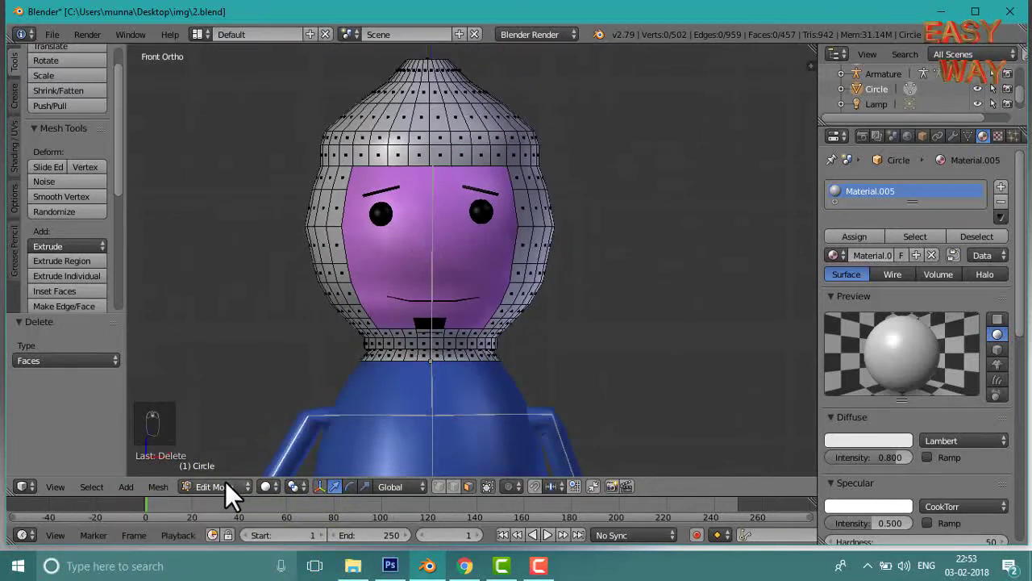
# Return to Object Mode and tint the helmet's diffuse colour a faintly pinkish white.
pyautogui.click(233, 495)
pyautogui.moveTo(402, 255); pyautogui.dragTo(929, 440)
pyautogui.click(913, 432)
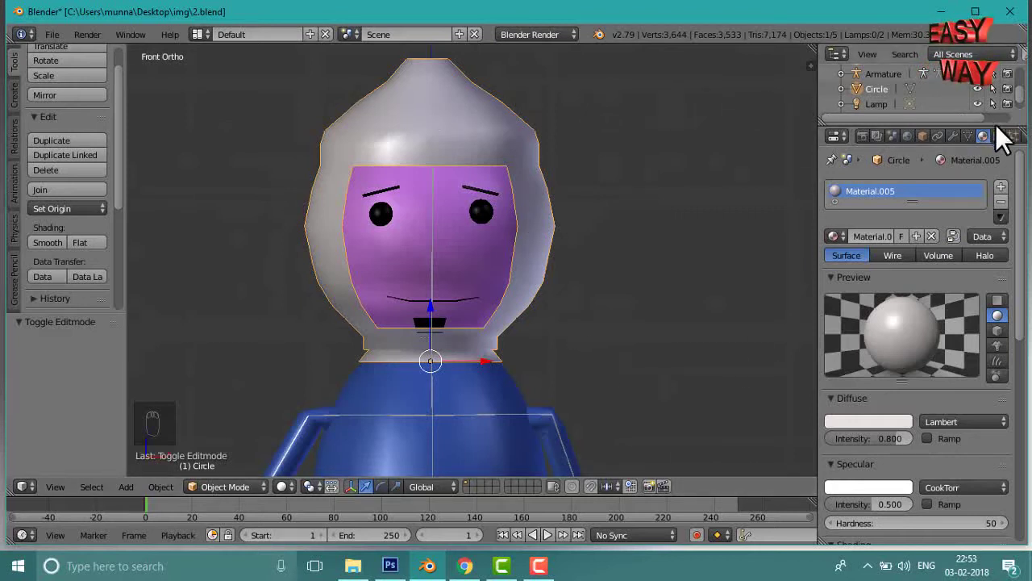
# Create a new texture slot named Texture on the helmet material.
pyautogui.click(1009, 146)
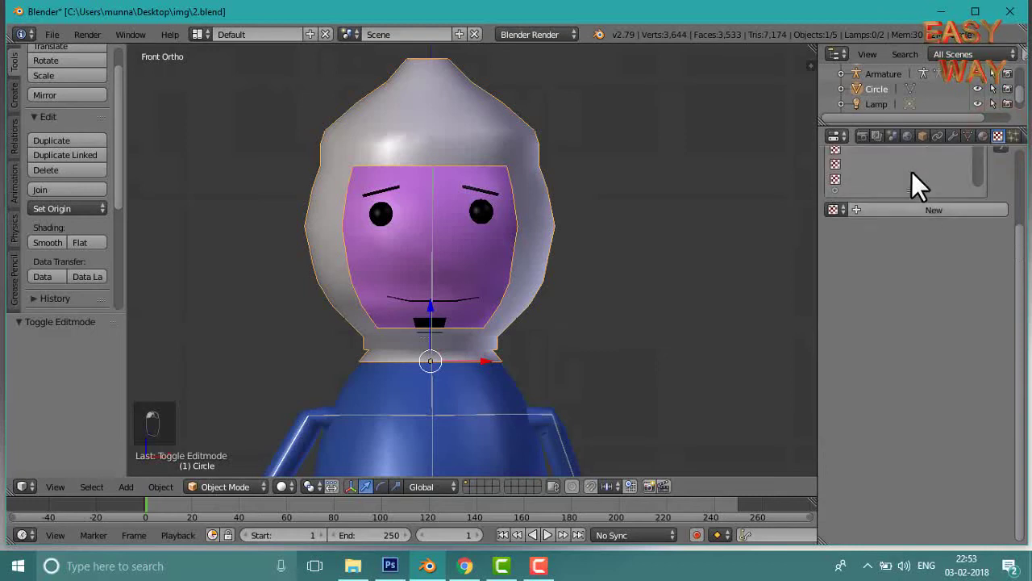
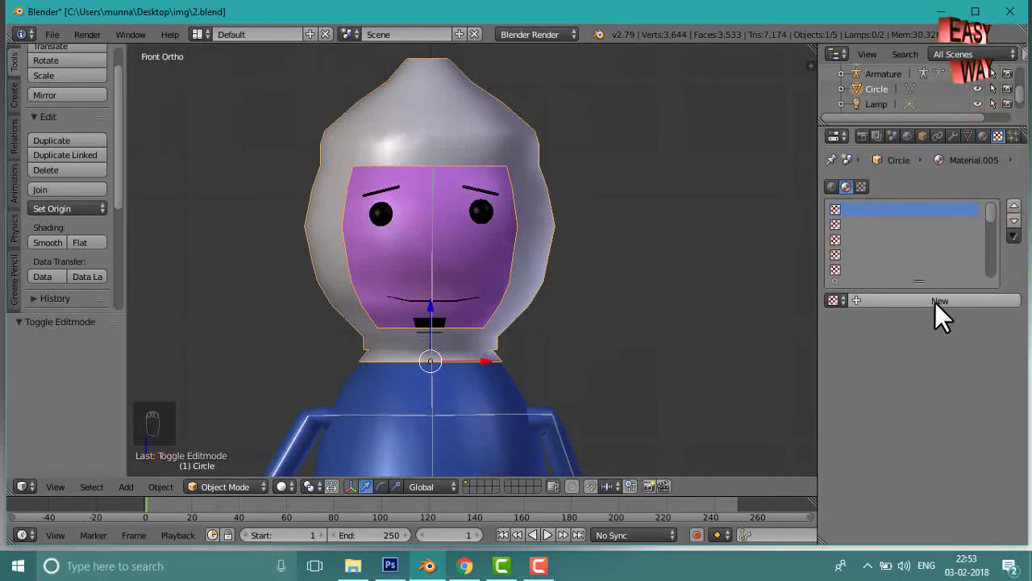
pyautogui.click(944, 314)
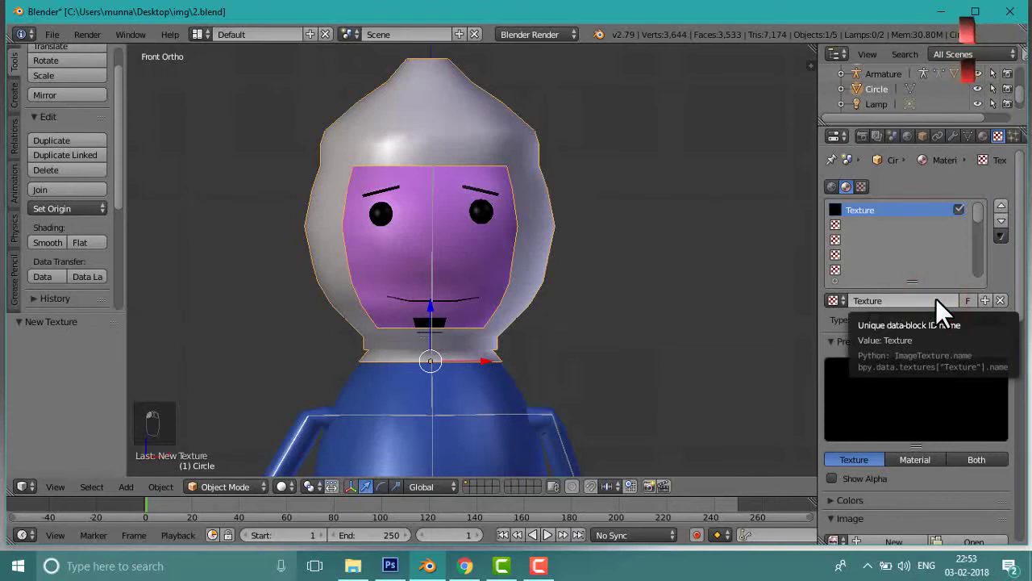
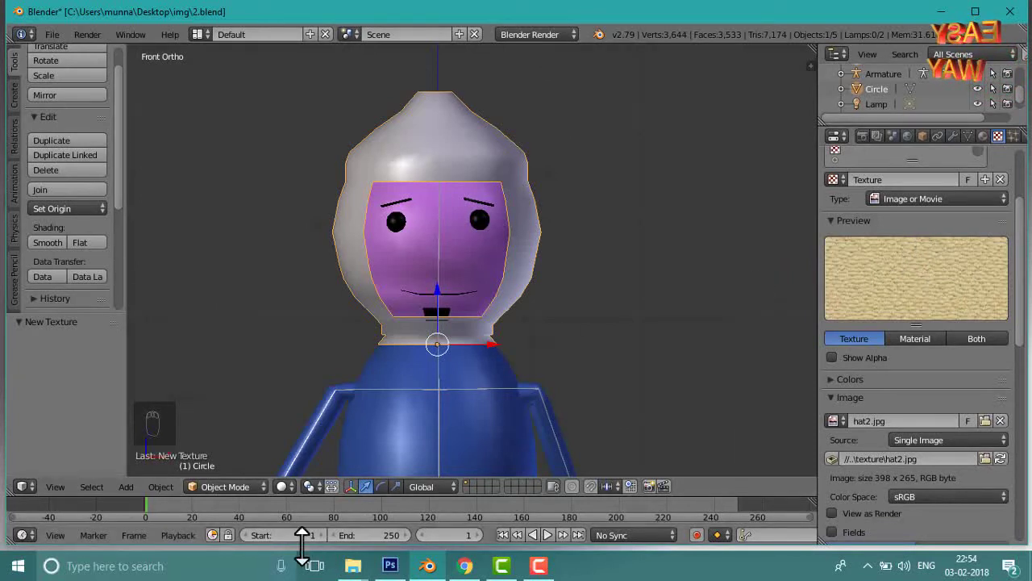
# Render the character to check the sandy helmet texture, then select the lamp.
pyautogui.click(295, 494)
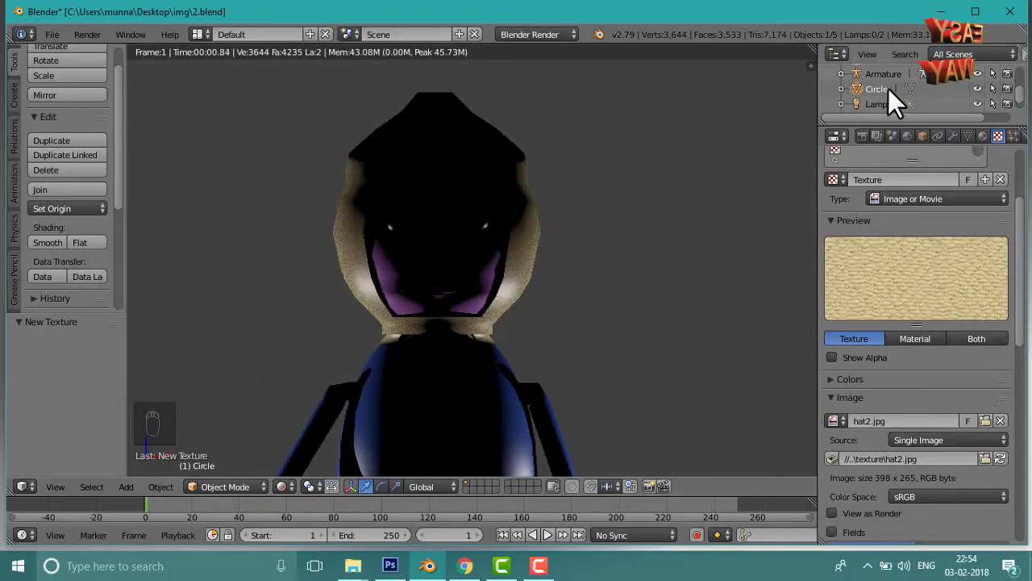
pyautogui.click(874, 108)
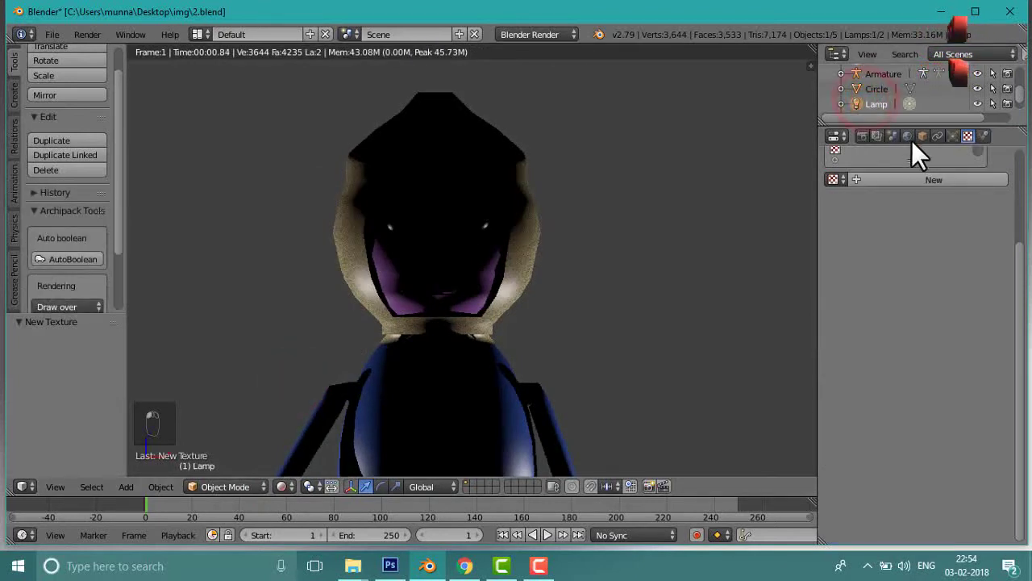
pyautogui.moveTo(965, 148); pyautogui.dragTo(454, 180)
pyautogui.moveTo(454, 180); pyautogui.dragTo(488, 226)
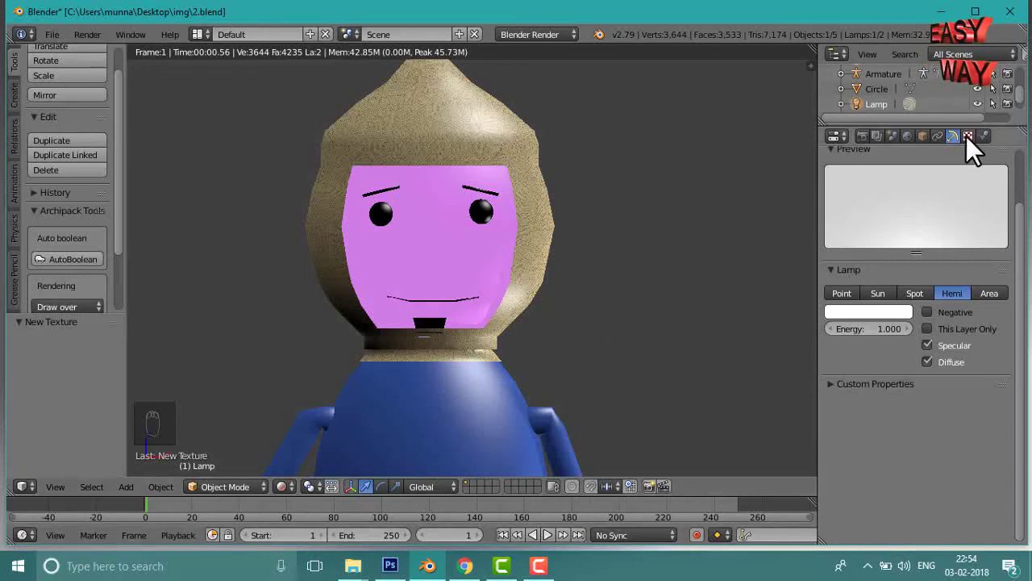
# Adjust the lamp in its properties and return to the front modelling view.
pyautogui.click(976, 143)
pyautogui.moveTo(453, 317); pyautogui.dragTo(275, 500)
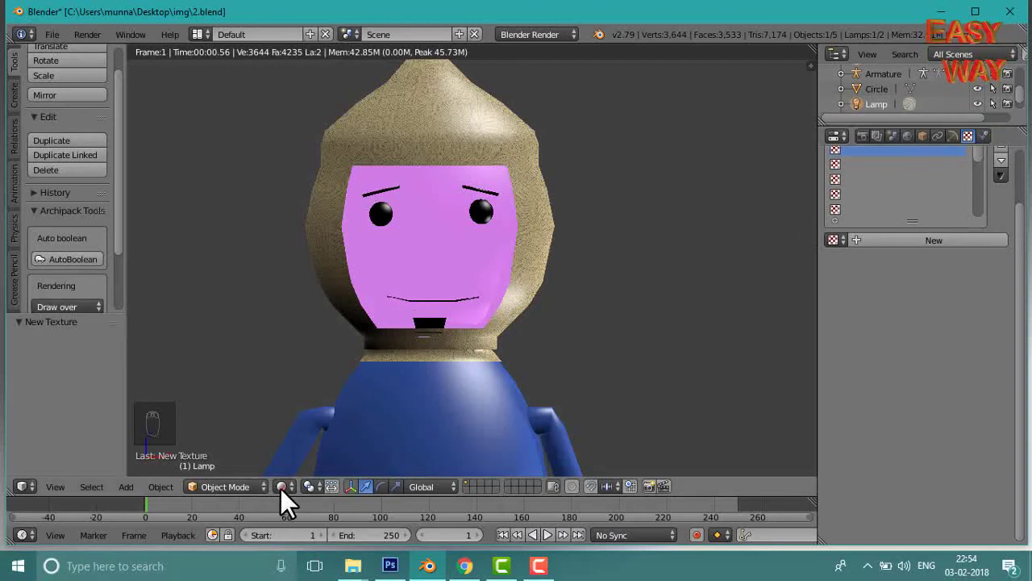
pyautogui.click(293, 495)
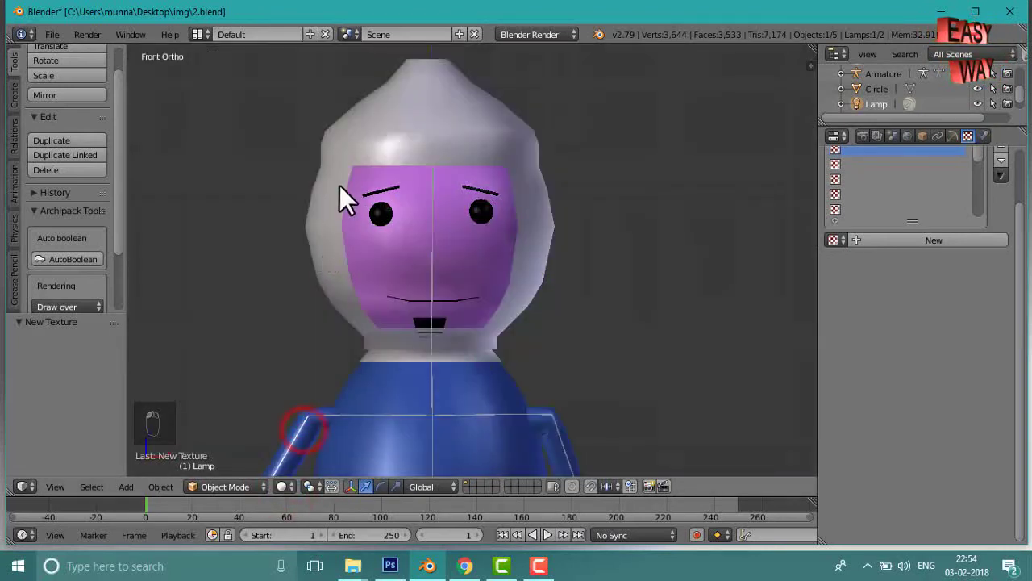
# Select the helmet and unlink its hat2.jpg texture image.
pyautogui.moveTo(338, 179); pyautogui.dragTo(1016, 489)
pyautogui.click(1007, 488)
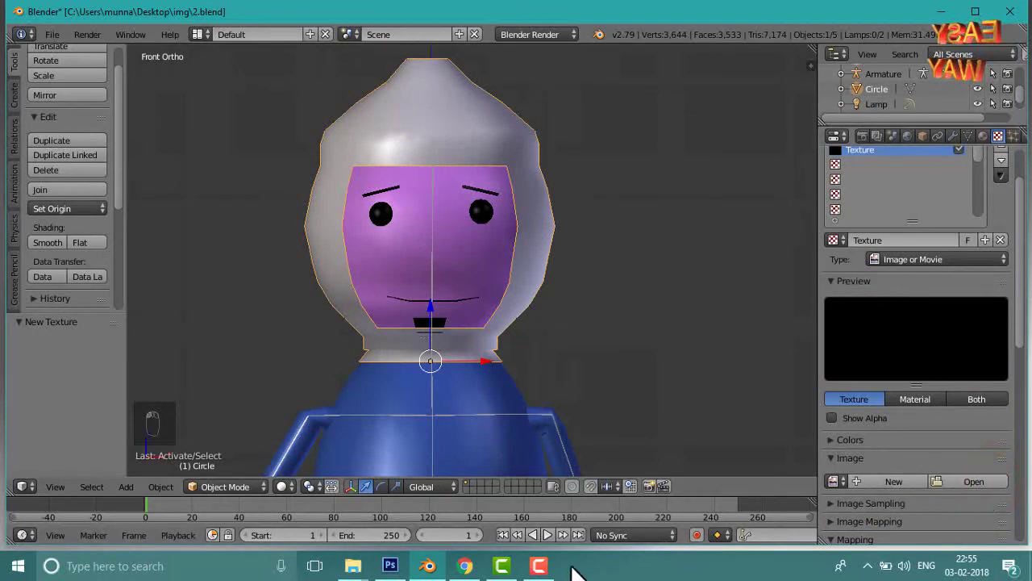
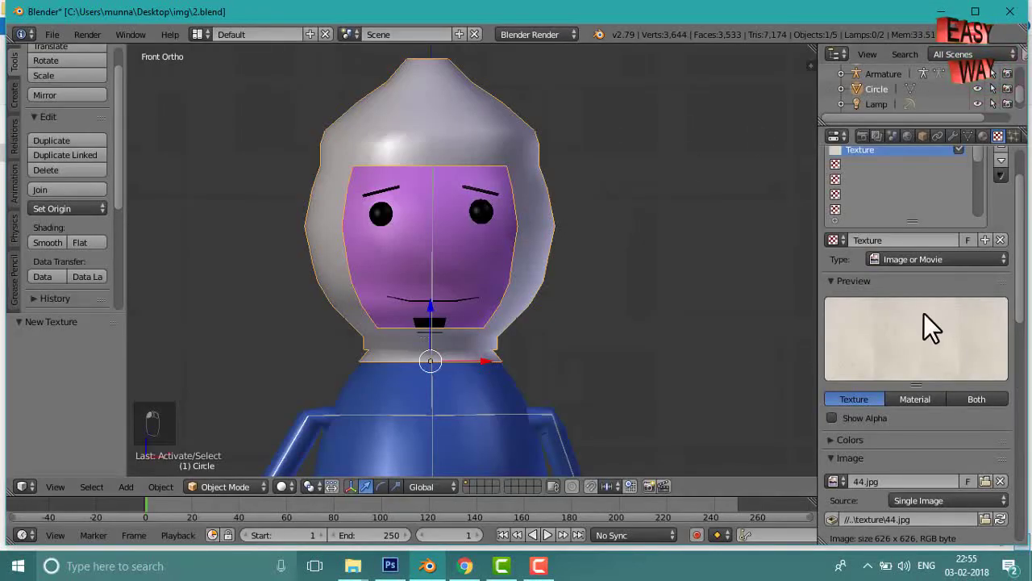
# Render the character showing the speckled 44.jpg helmet around the purple face.
pyautogui.click(295, 499)
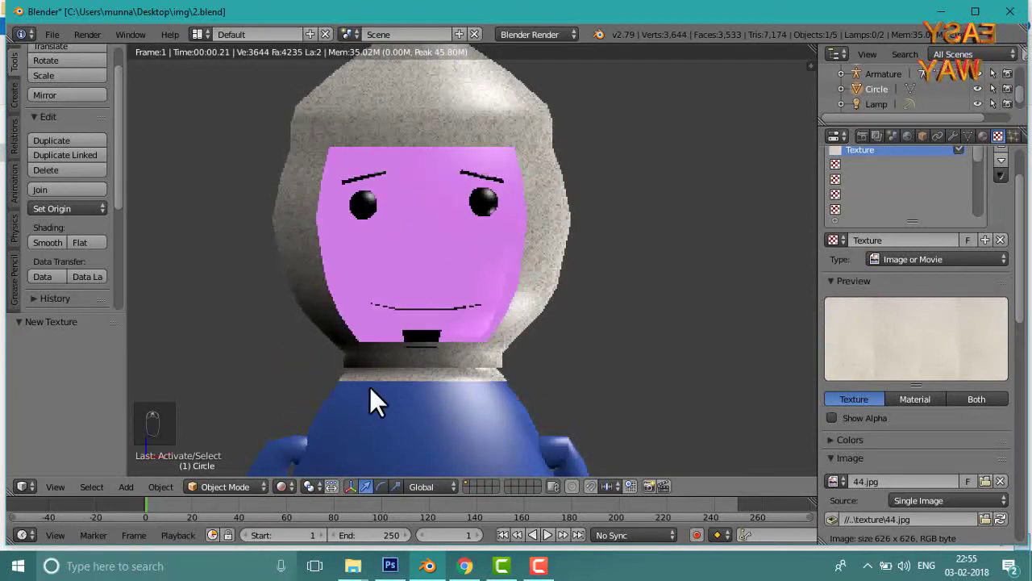
pyautogui.click(295, 500)
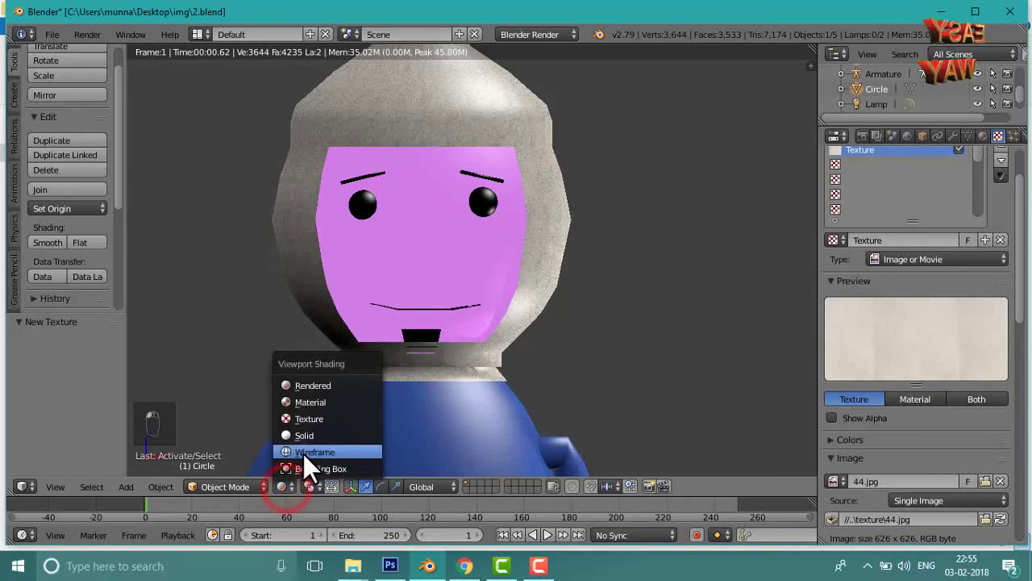
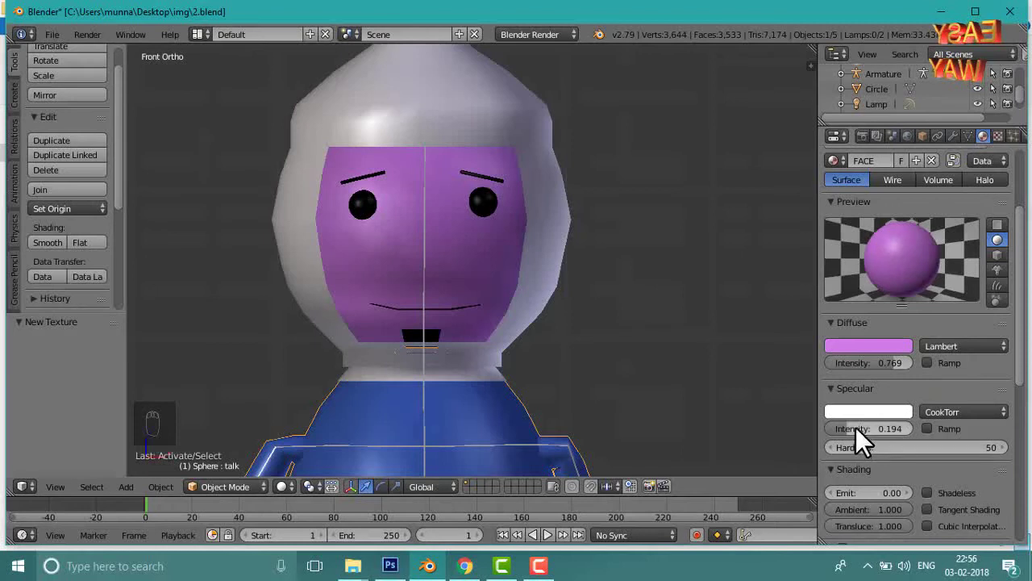
# Change the face's diffuse colour from purple to teal and switch to the right view.
pyautogui.click(917, 34)
pyautogui.moveTo(917, 33); pyautogui.dragTo(959, 377)
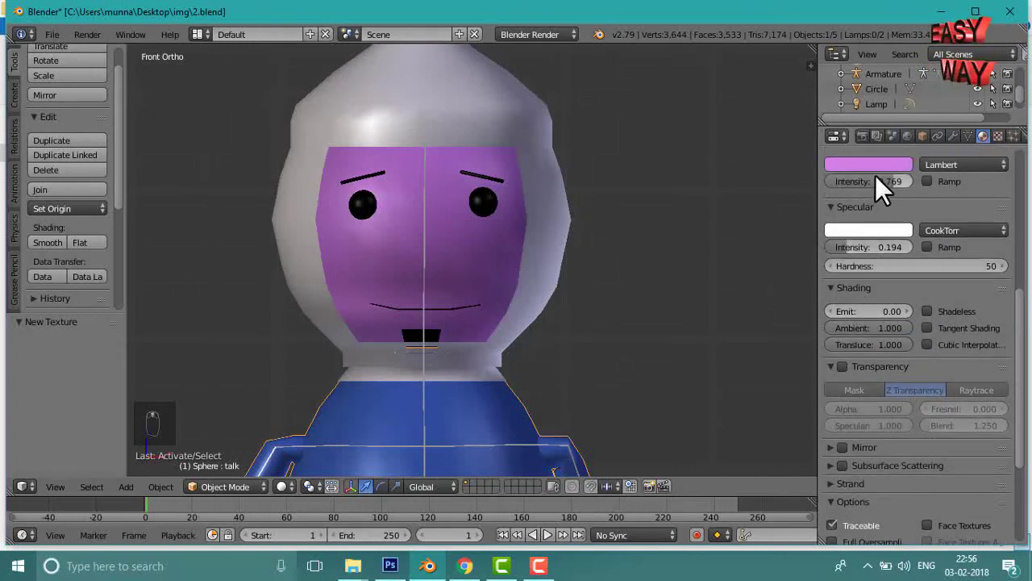
pyautogui.click(880, 178)
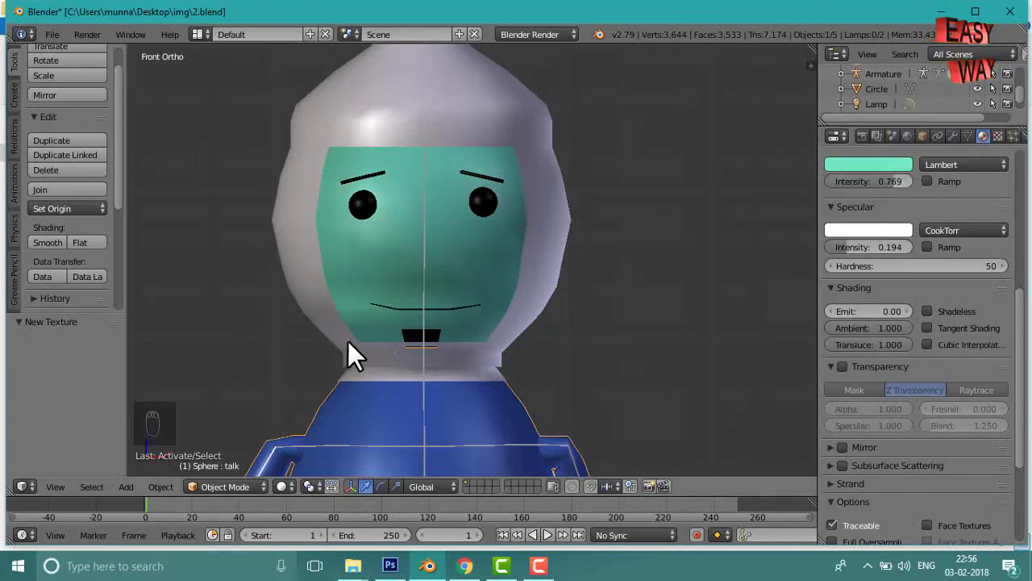
pyautogui.press('KP_3')
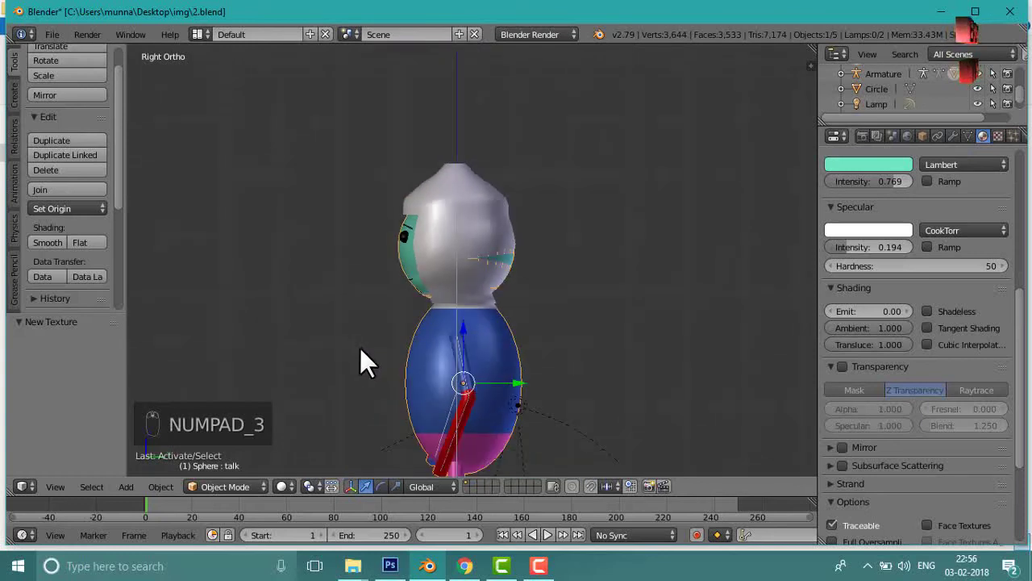
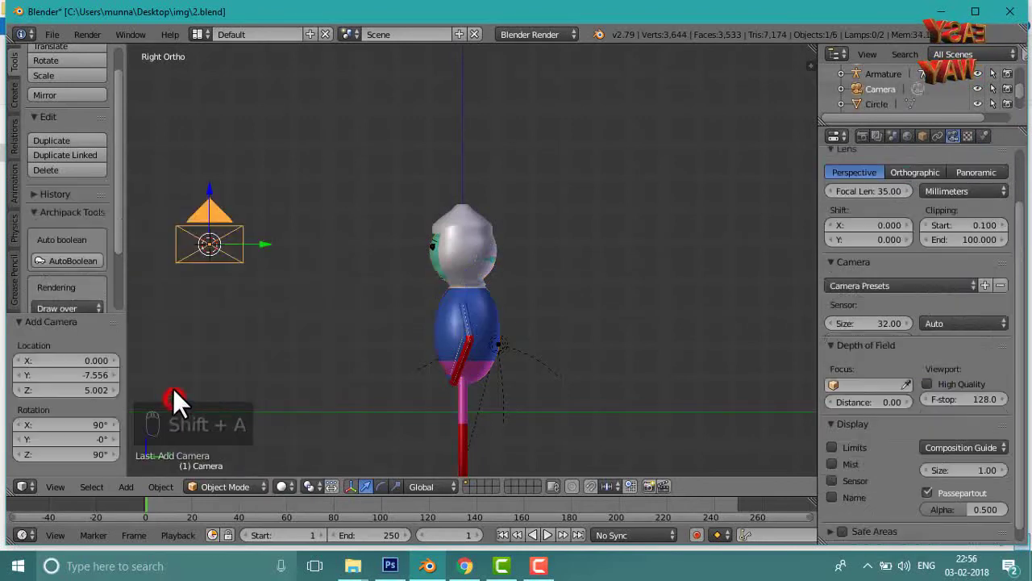
# Rotate the new camera toward the character and look through it.
pyautogui.press('r')
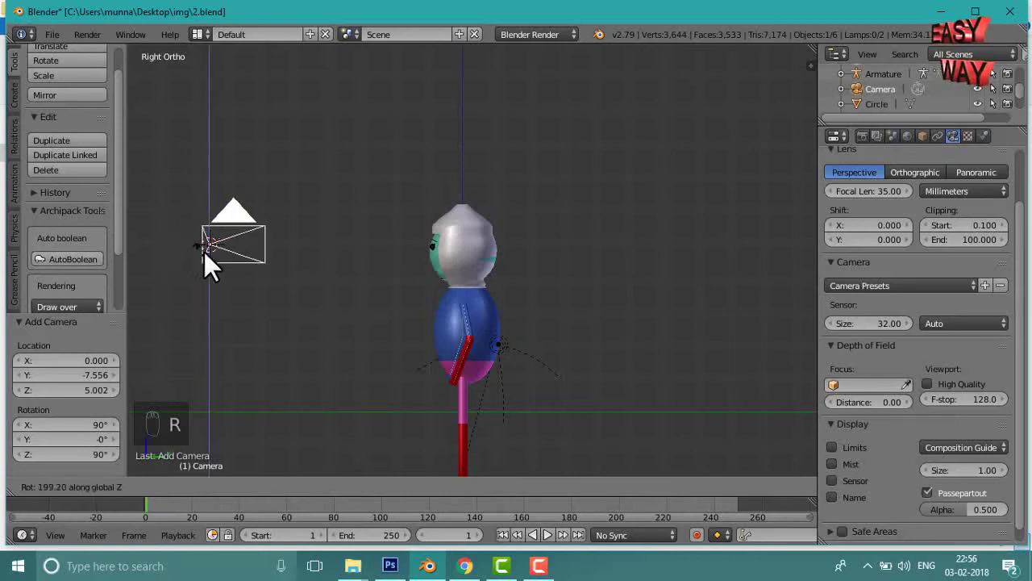
pyautogui.click(224, 264)
pyautogui.press('KP_0')
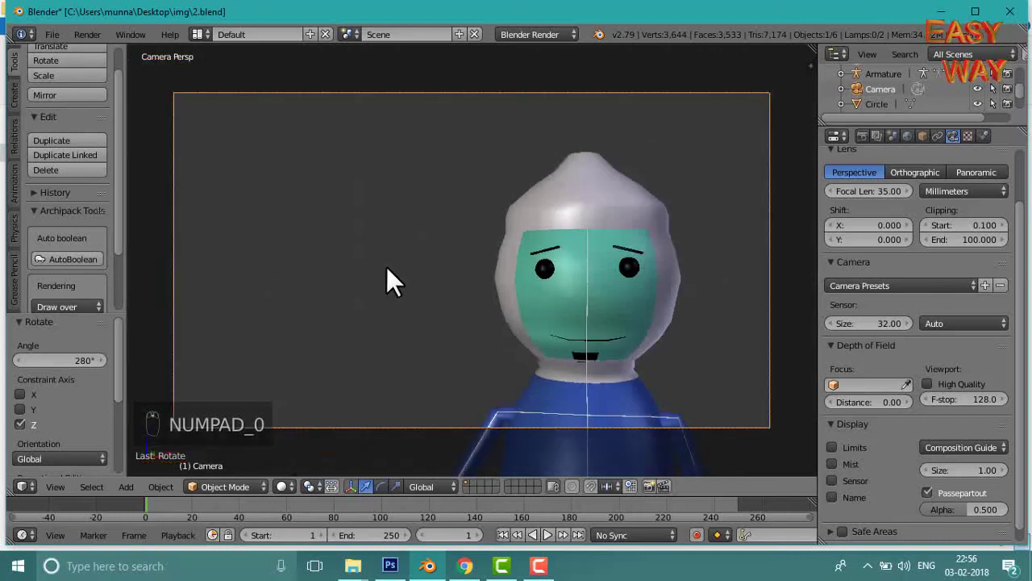
# Zoom out in camera view and join the character's mesh pieces into one object.
pyautogui.middleClick(548, 300)
pyautogui.moveTo(547, 299); pyautogui.dragTo(630, 213)
pyautogui.rightClick(597, 217)
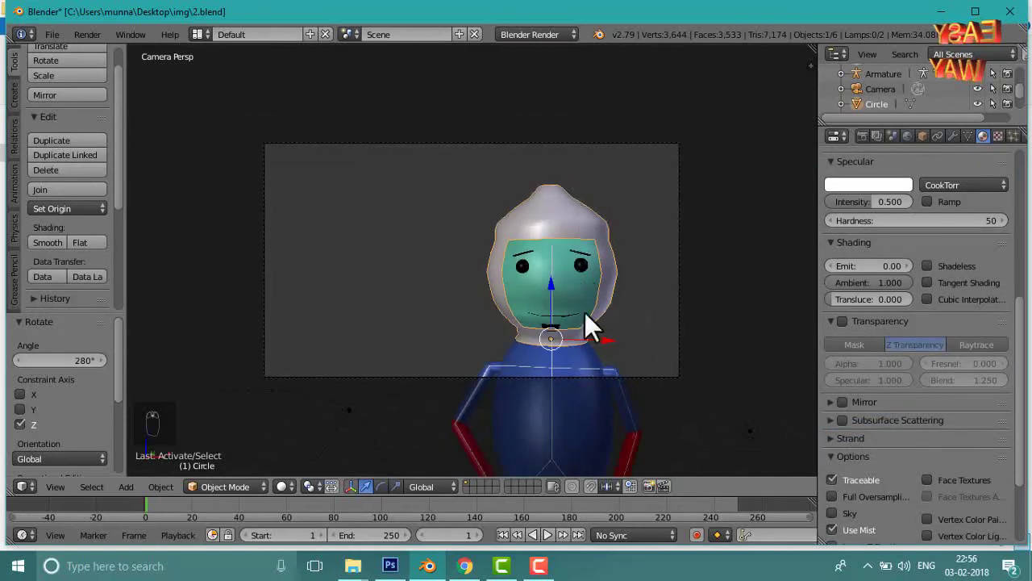
pyautogui.moveTo(581, 425); pyautogui.dragTo(582, 422)
pyautogui.press('ctrl+j')
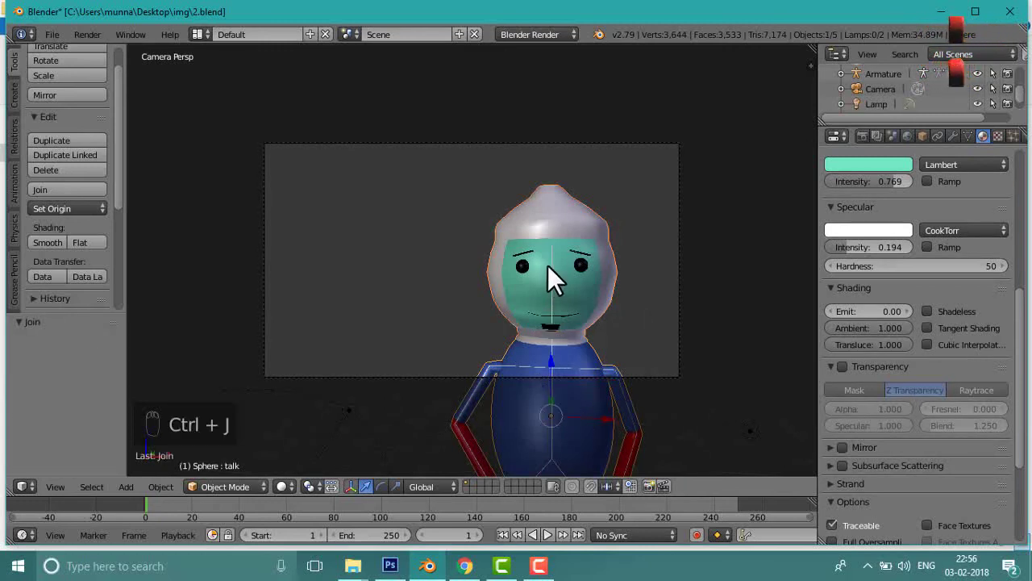
# Move the character up so the camera frames it larger.
pyautogui.moveTo(558, 271); pyautogui.dragTo(550, 445)
pyautogui.click(605, 451)
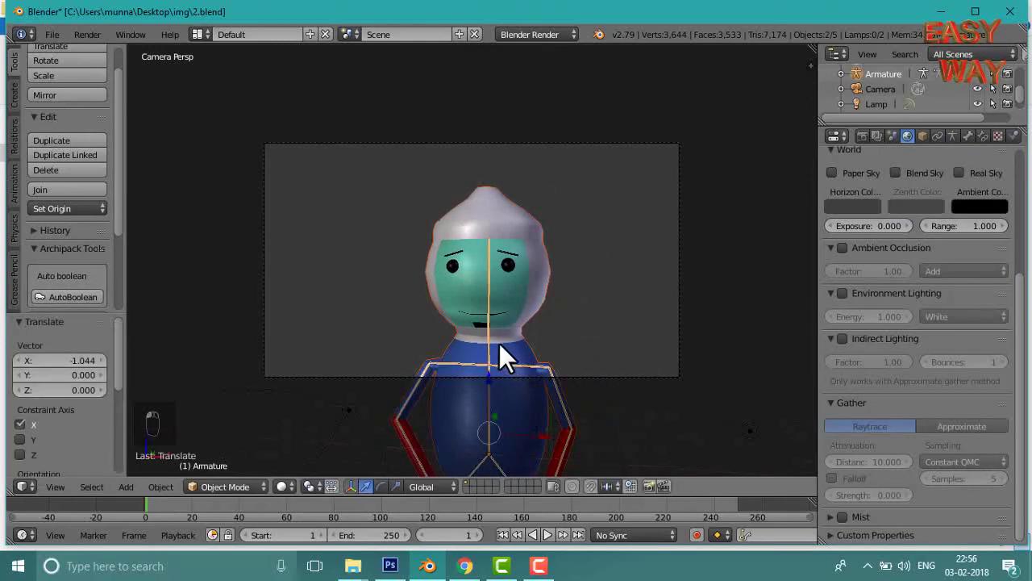
pyautogui.moveTo(500, 384); pyautogui.dragTo(494, 306)
pyautogui.rightClick(495, 306)
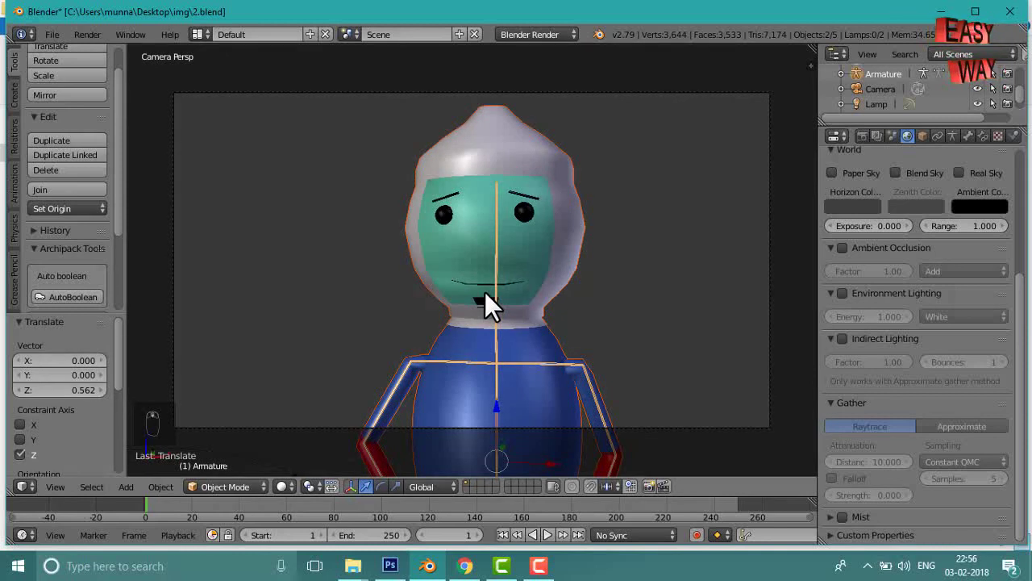